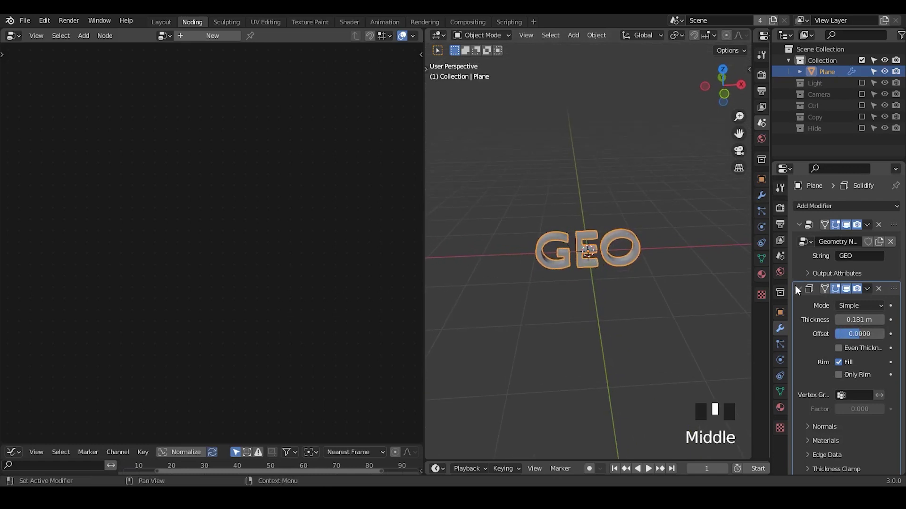
# Duplicate the GEO text object with Shift+D and move the copy up above the original
pyautogui.moveTo(820, 210); pyautogui.dragTo(663, 174)
pyautogui.click(663, 174)
pyautogui.press('shift+d')
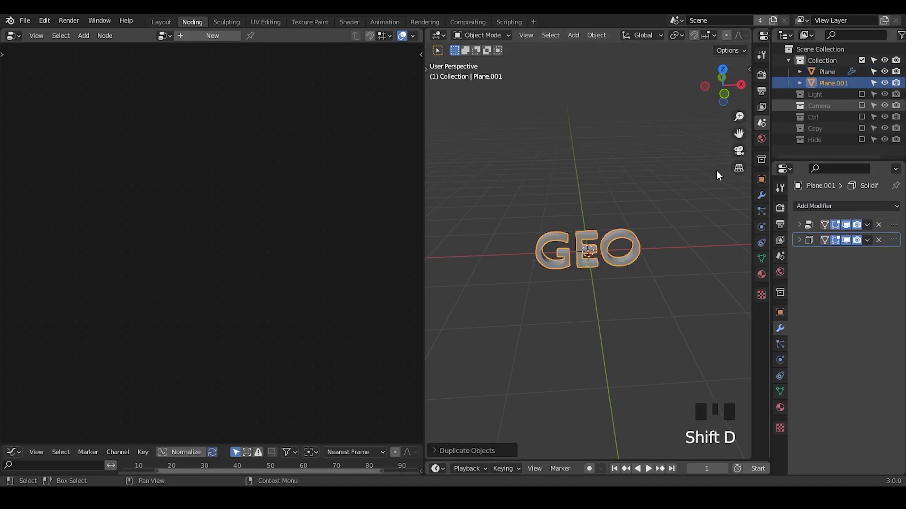
pyautogui.press('g')
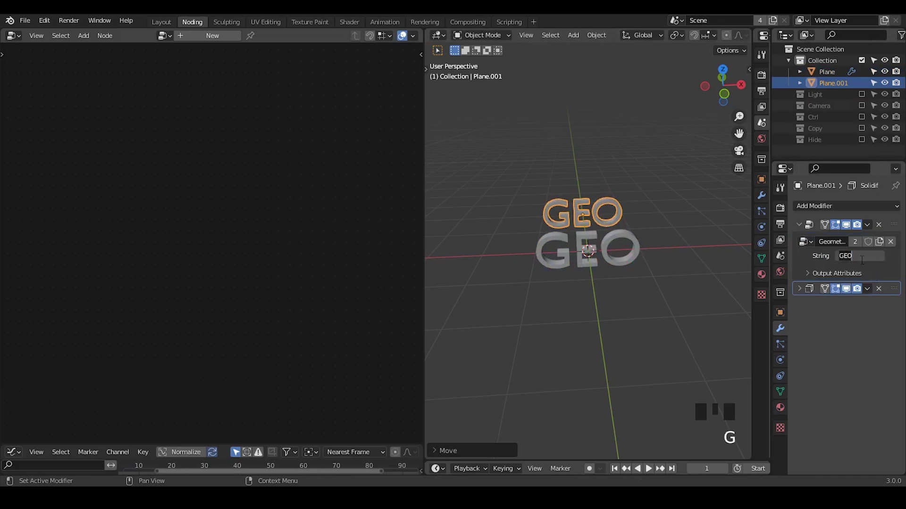
# Change the duplicated text's String from GEO to NODES
pyautogui.moveTo(864, 264); pyautogui.dragTo(559, 174)
pyautogui.press('ctrl+shift+alt+q')
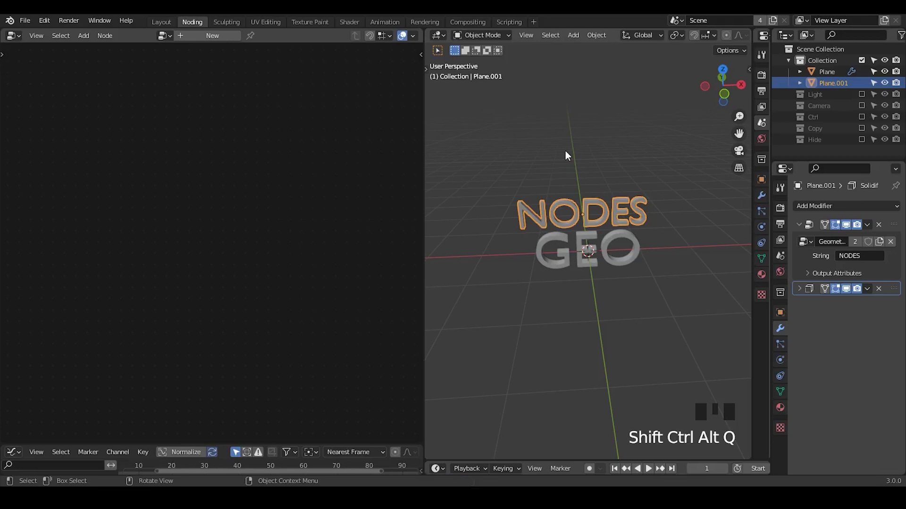
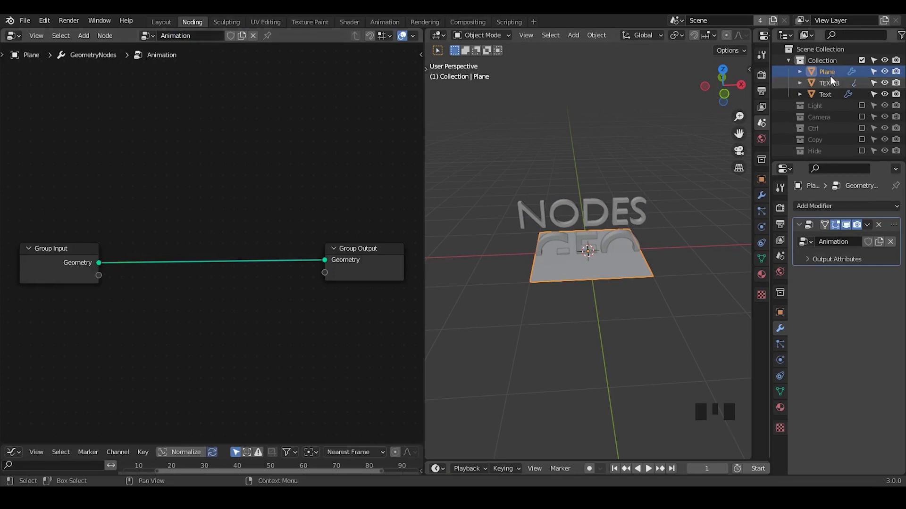
# Rename the plane and add two Object Info nodes reading the Text and TEXT-B objects
pyautogui.click(833, 76)
pyautogui.moveTo(832, 77); pyautogui.dragTo(107, 173)
pyautogui.press('ctrl+a')
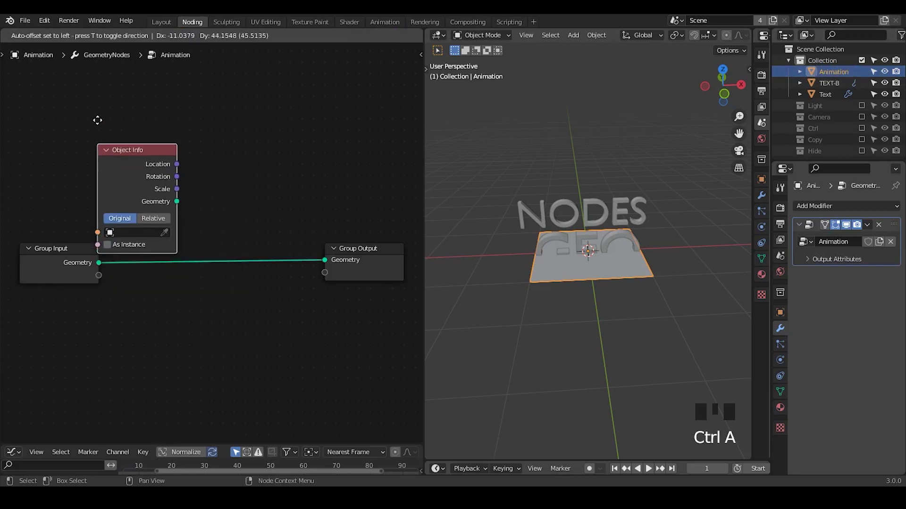
pyautogui.click(167, 201)
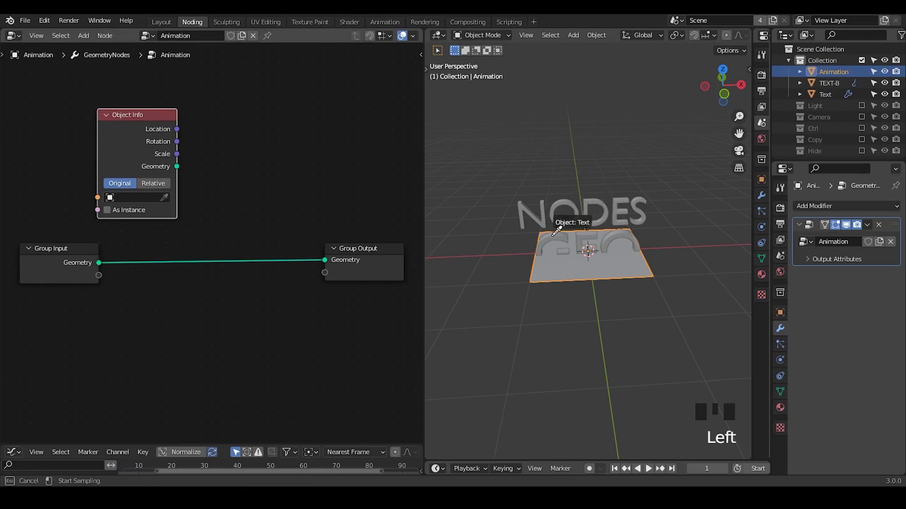
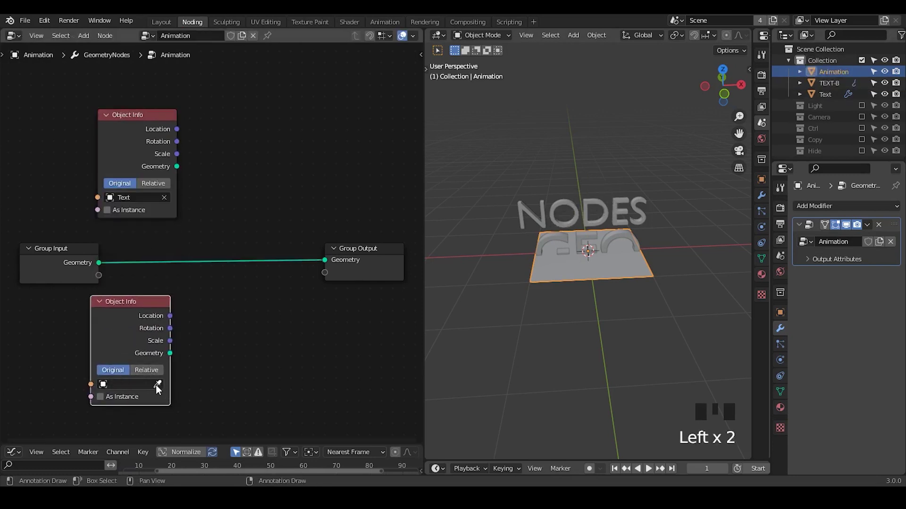
pyautogui.click(160, 389)
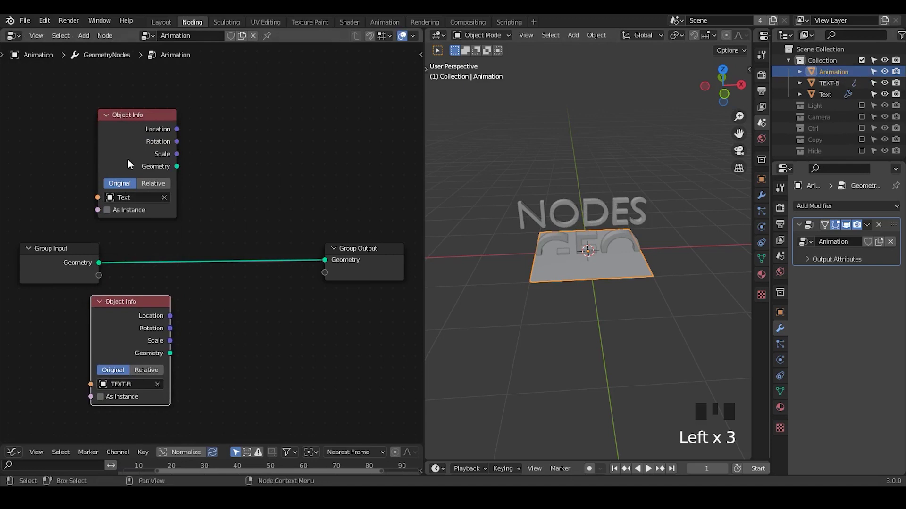
pyautogui.click(830, 83)
# Move both text objects into an 'objects' collection and hide it
pyautogui.click(834, 97)
pyautogui.moveTo(832, 86); pyautogui.dragTo(828, 125)
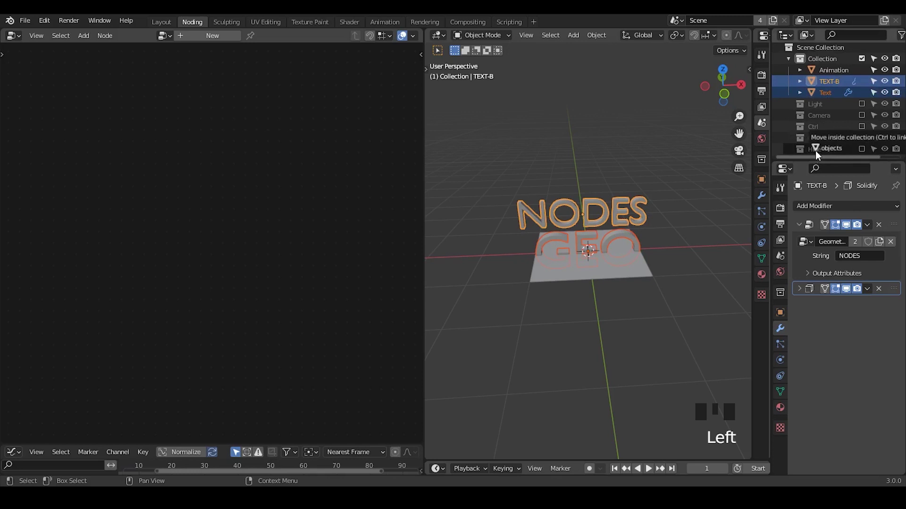
pyautogui.click(836, 77)
pyautogui.click(163, 161)
pyautogui.click(125, 359)
pyautogui.click(134, 158)
pyautogui.click(143, 333)
# Connect the TEXT-B geometry to Group Output so the Animation object shows NODES
pyautogui.click(146, 152)
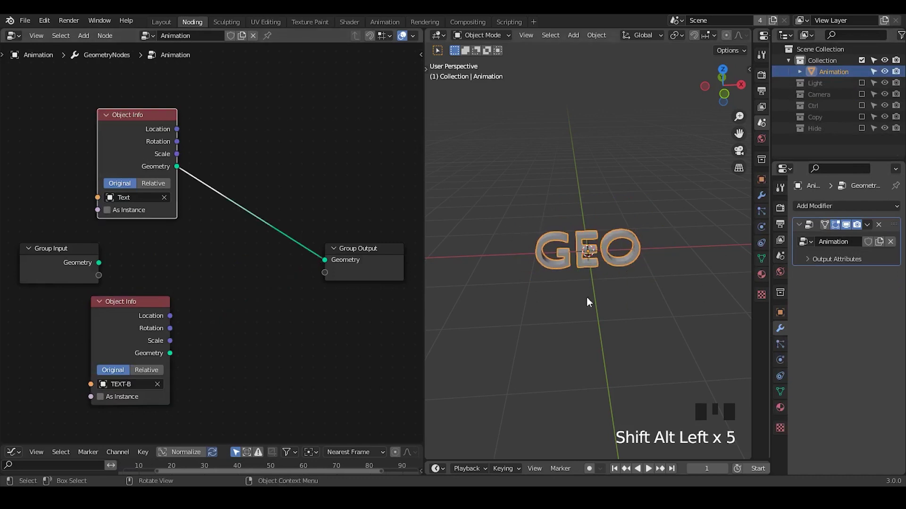
pyautogui.click(154, 378)
pyautogui.click(149, 329)
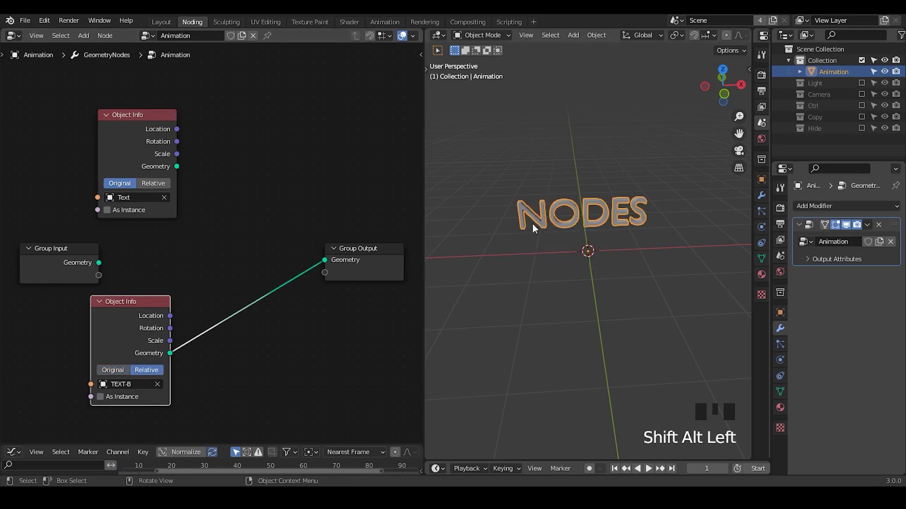
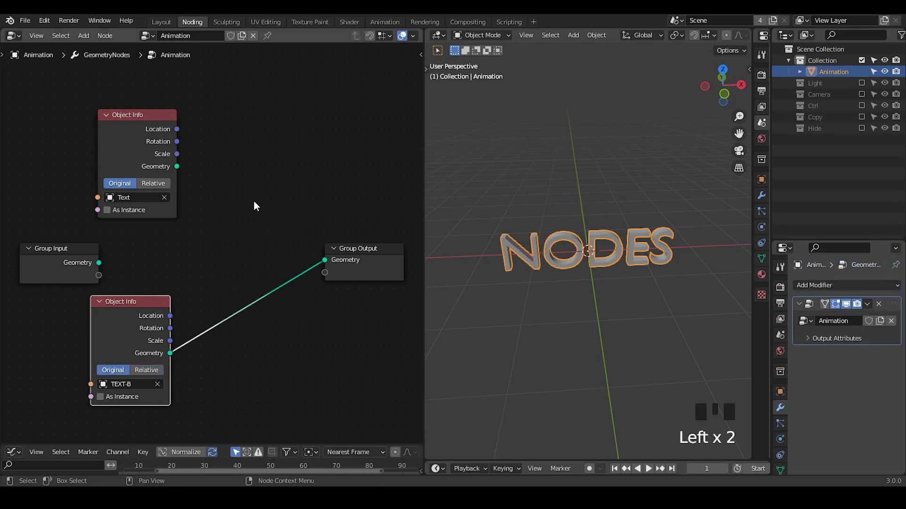
# Add a Join Geometry node merging both text geometries into the output
pyautogui.moveTo(245, 225); pyautogui.dragTo(57, 253)
pyautogui.click(57, 253)
pyautogui.press('x')
pyautogui.click(123, 315)
pyautogui.press('ctrl+a')
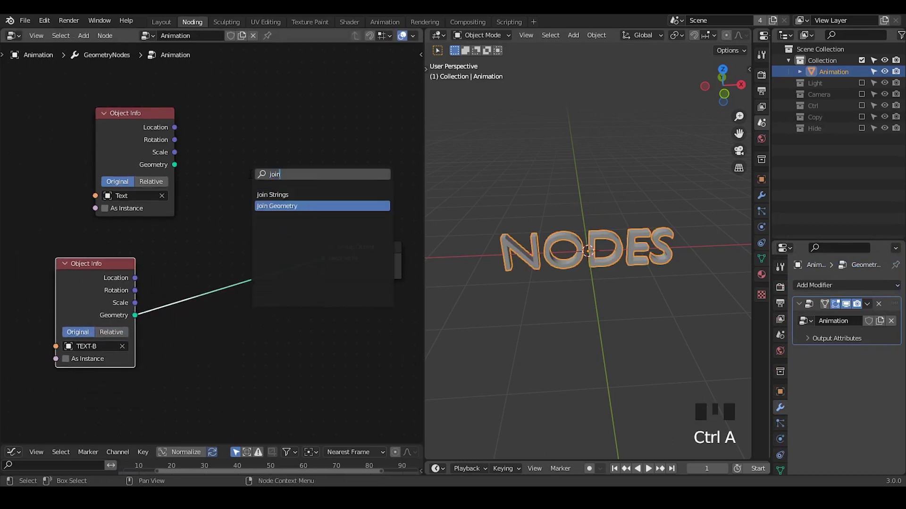
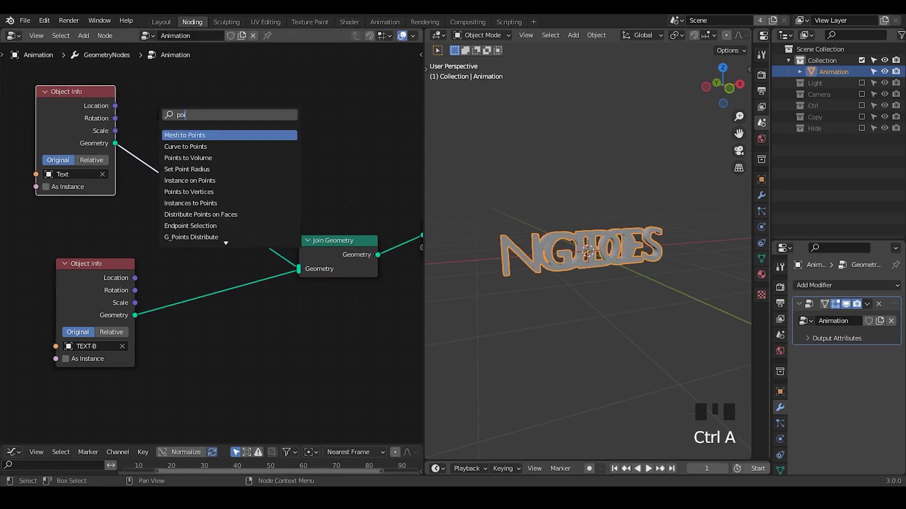
# Add a G_Points Distribute node scattering 1150 points on Text and duplicate it for TEXT-B
pyautogui.press('BackSpace')
pyautogui.press('BackSpace')
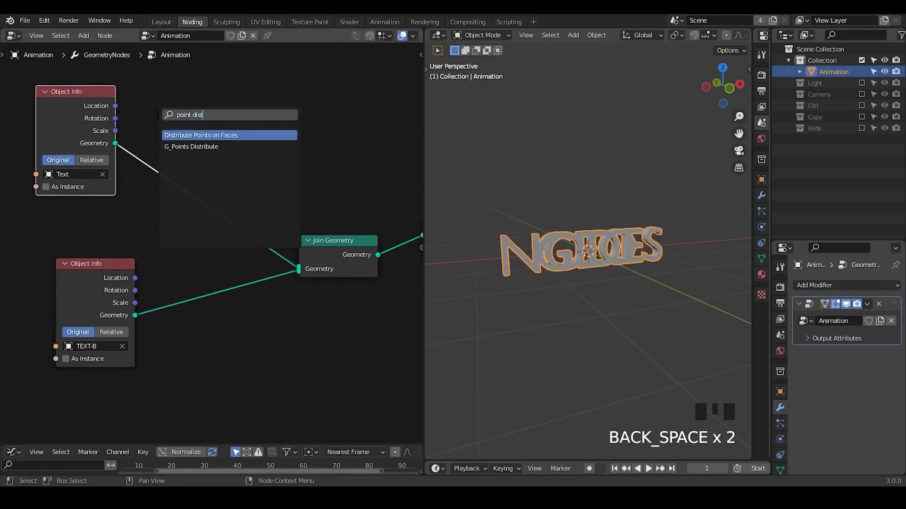
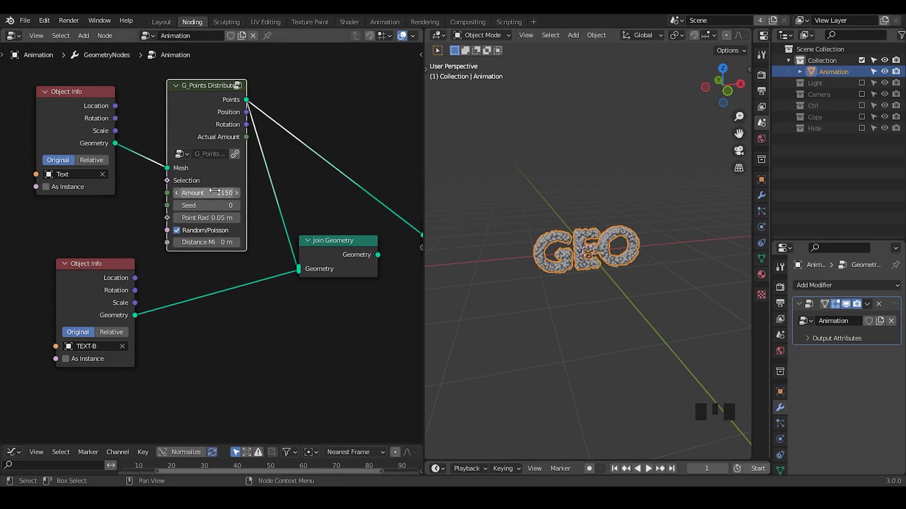
pyautogui.click(202, 125)
pyautogui.press('shift+d')
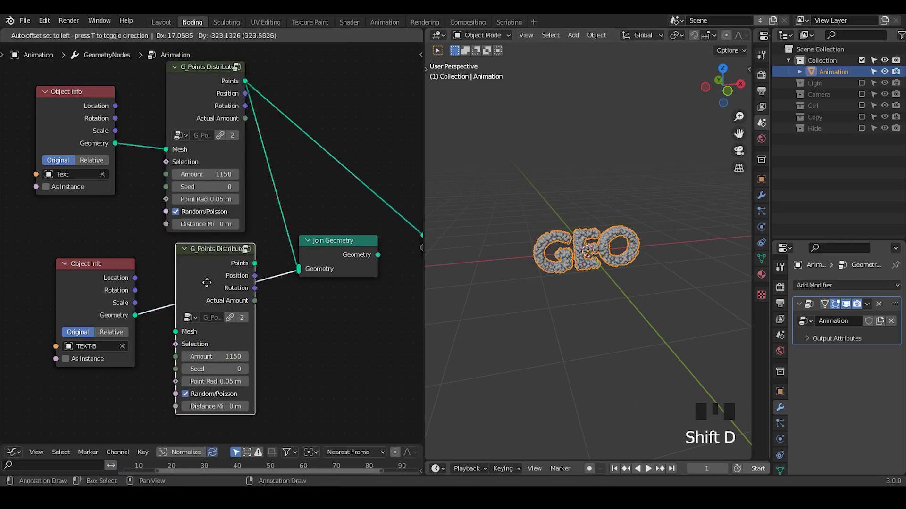
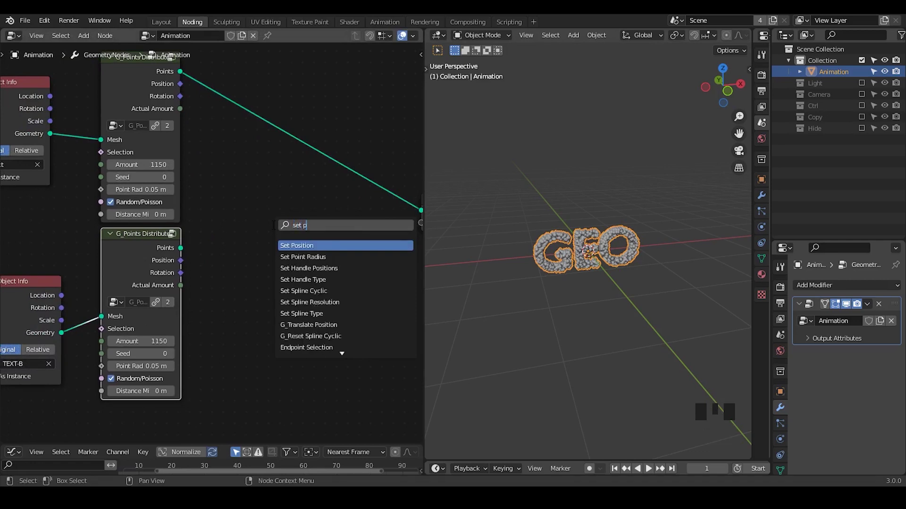
# Add Set Position and a G_Mix XYZ Vector node, feeding GEO point positions into Vector A
pyautogui.press('ctrl+a')
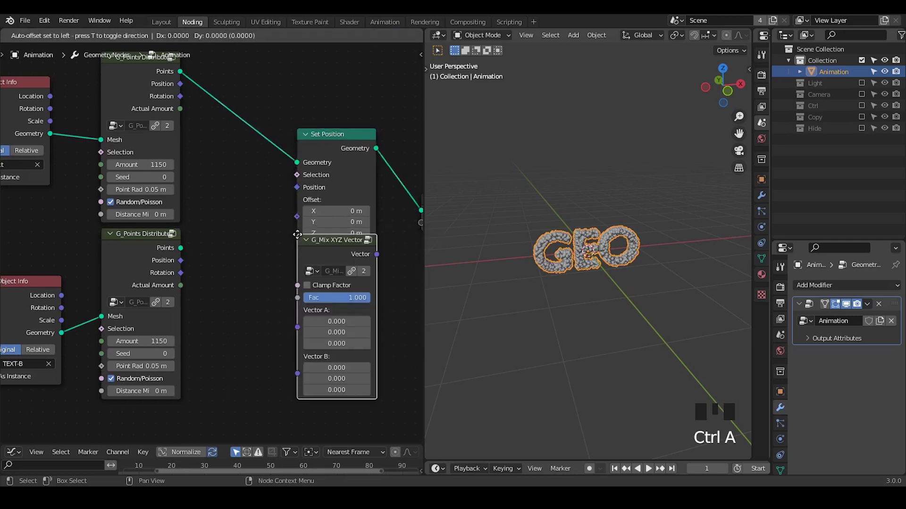
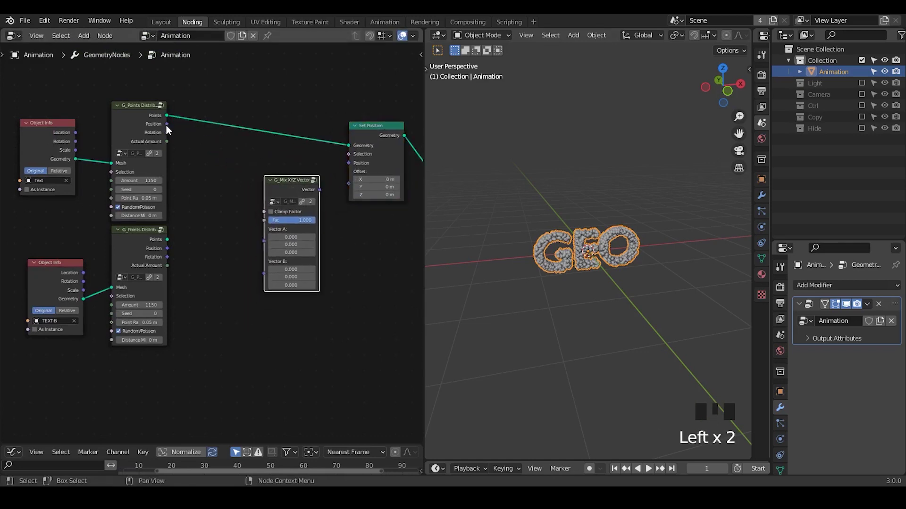
pyautogui.click(175, 136)
pyautogui.moveTo(172, 251); pyautogui.dragTo(191, 252)
pyautogui.moveTo(322, 195); pyautogui.dragTo(345, 182)
pyautogui.moveTo(311, 223); pyautogui.dragTo(244, 288)
# Transfer the NODES point positions by Index into Vector B so Fac 1 spells NODES
pyautogui.press('ctrl+a')
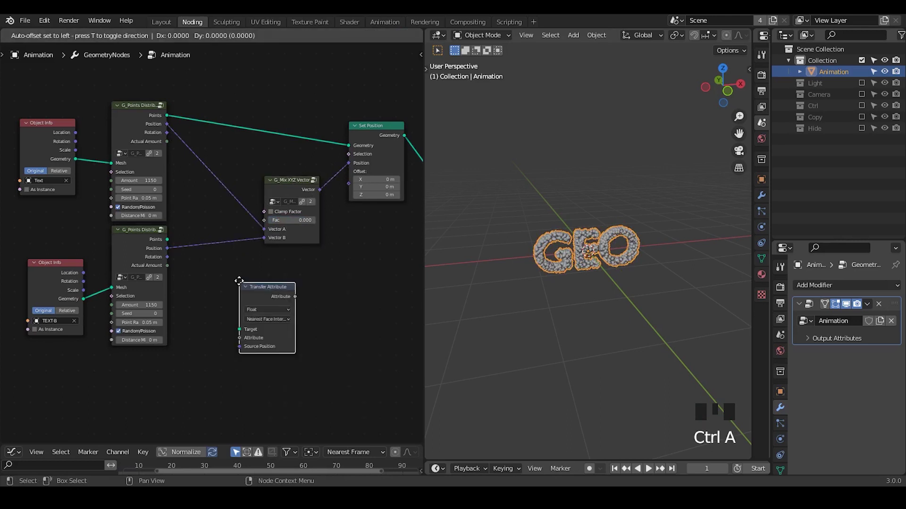
pyautogui.click(173, 244)
pyautogui.moveTo(171, 244); pyautogui.dragTo(197, 259)
pyautogui.moveTo(257, 322); pyautogui.dragTo(304, 285)
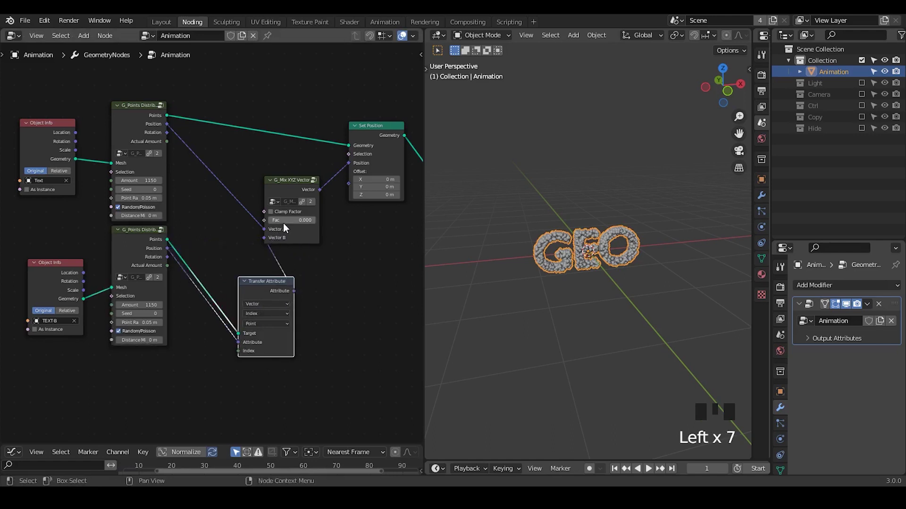
pyautogui.moveTo(286, 225); pyautogui.dragTo(187, 352)
pyautogui.middleClick(194, 366)
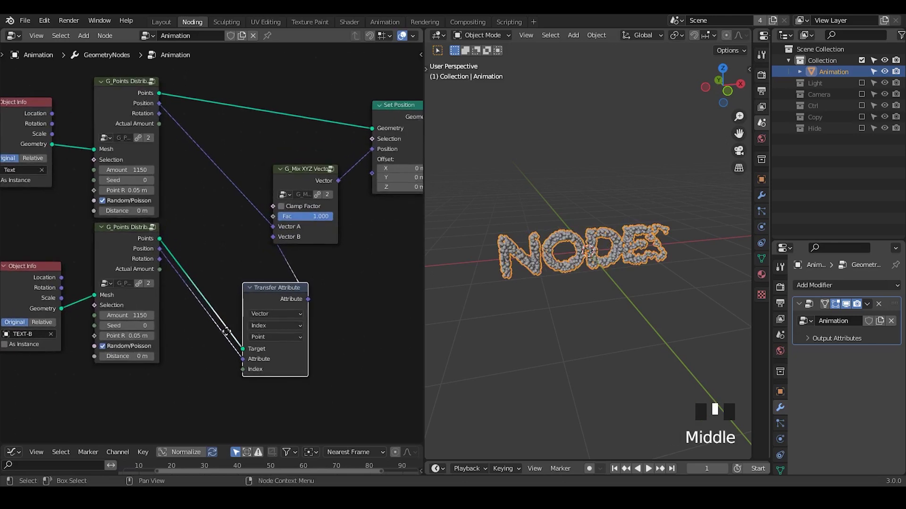
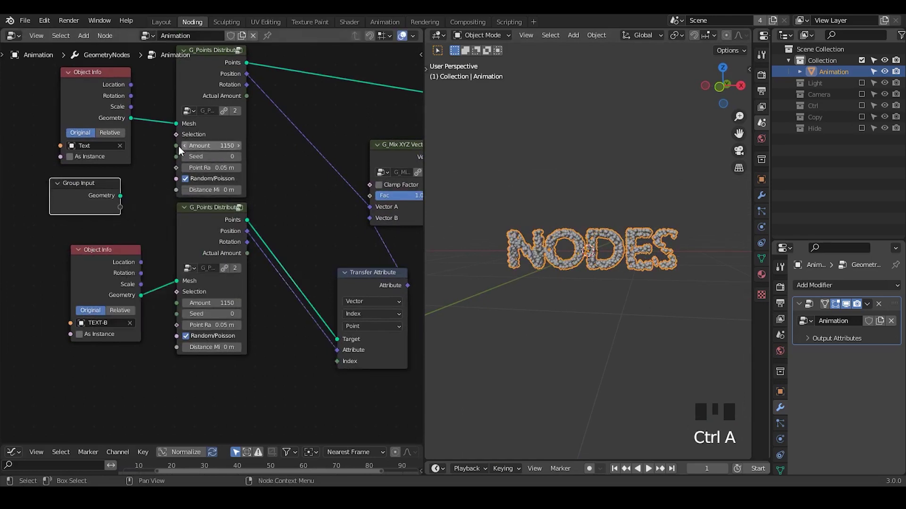
# Expose the point amount as a modifier input through an Add math node
pyautogui.moveTo(180, 152); pyautogui.dragTo(169, 174)
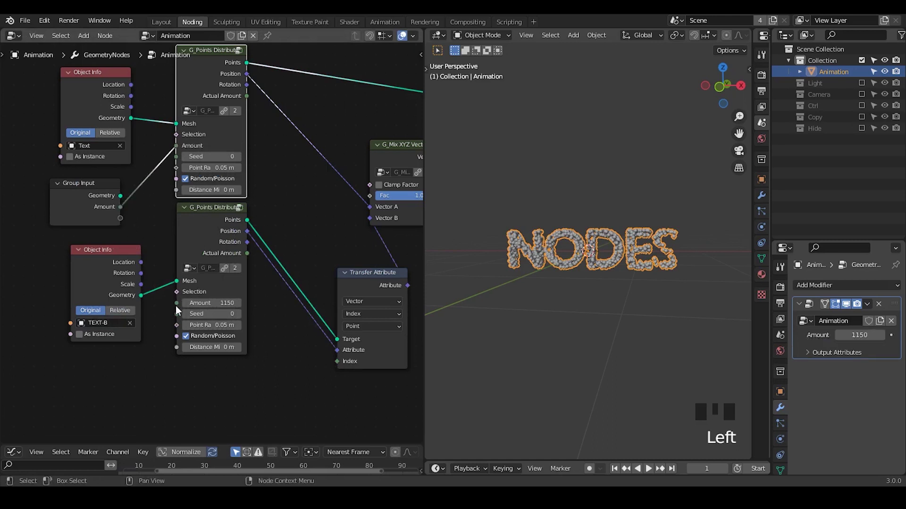
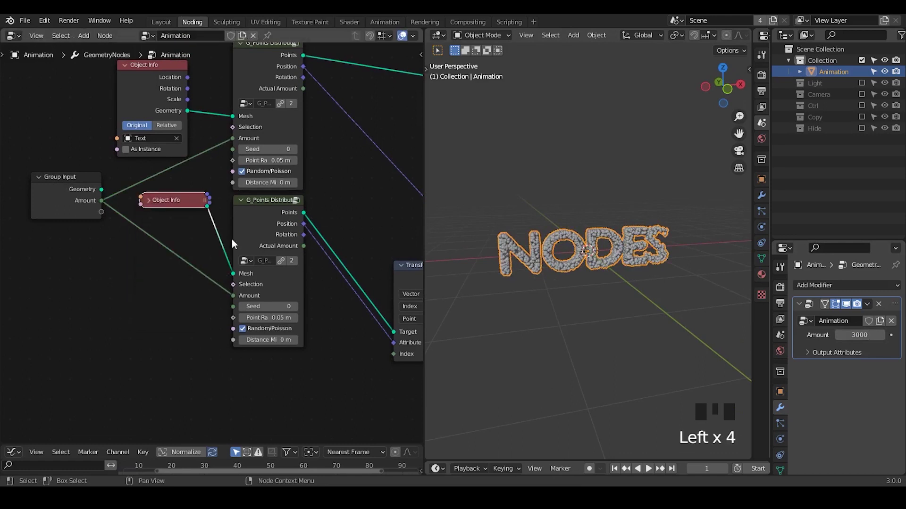
pyautogui.press('ctrl+a')
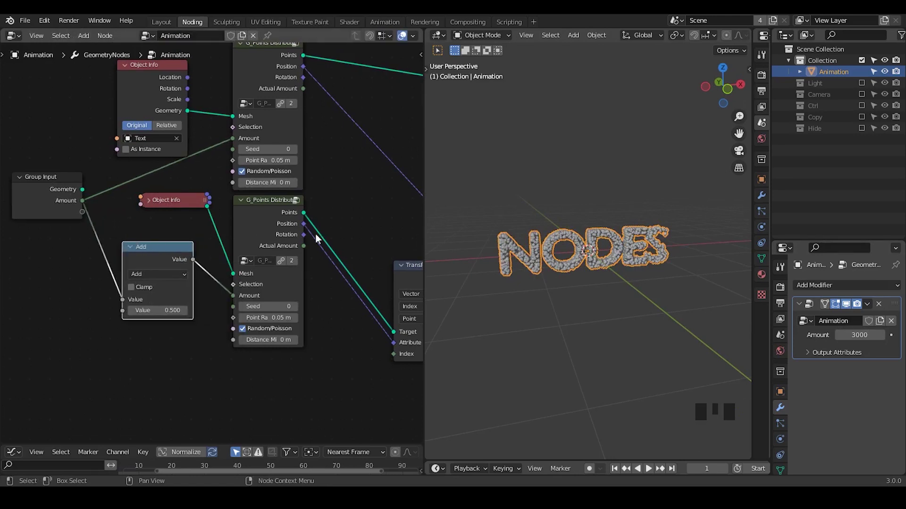
pyautogui.click(279, 233)
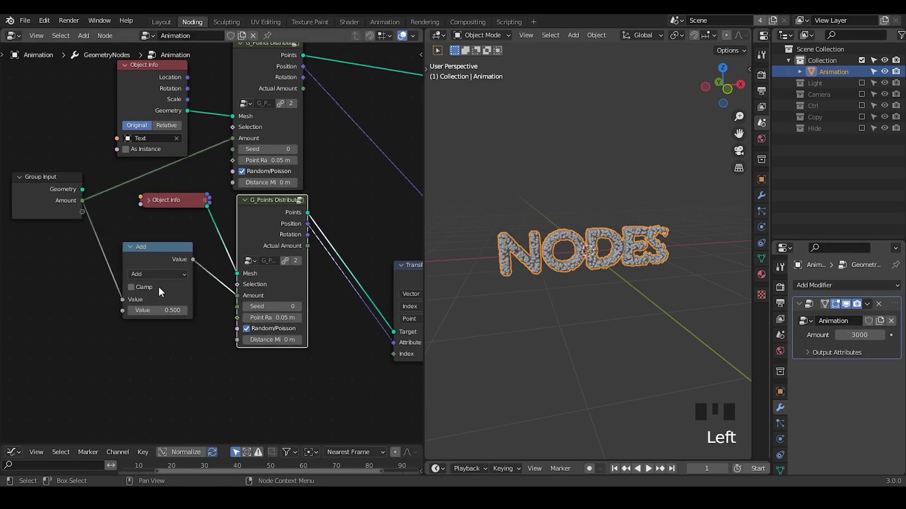
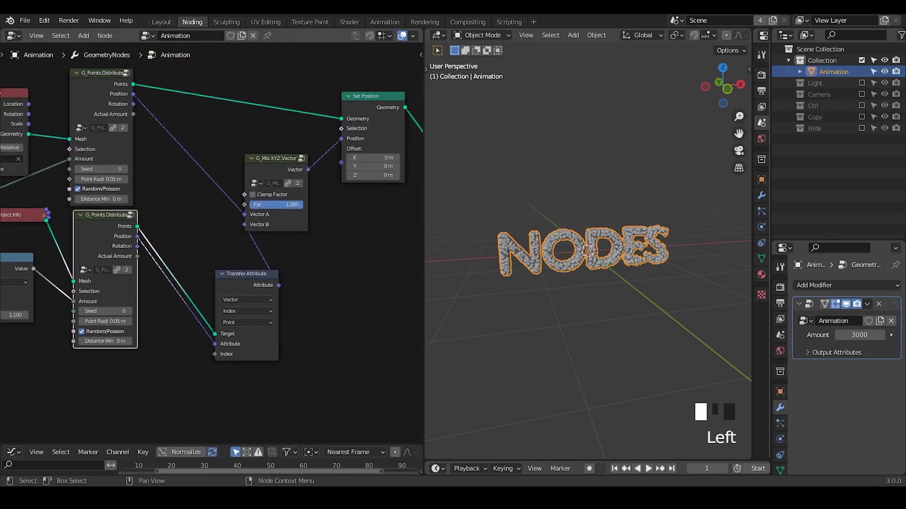
pyautogui.press('ctrl+shift+alt+q')
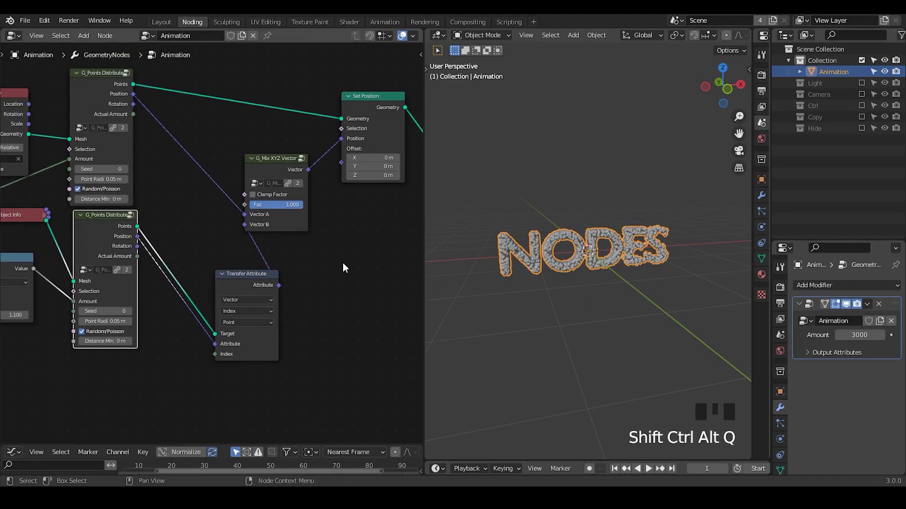
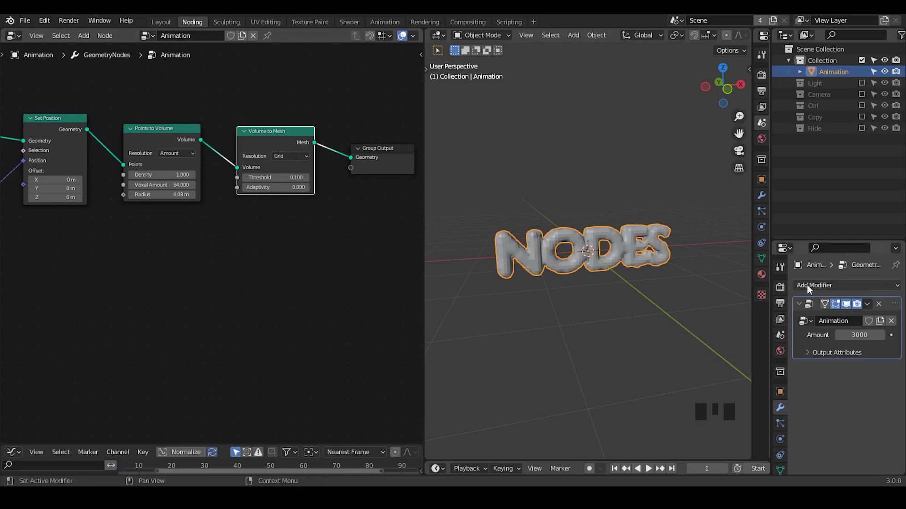
# Add a Voxel Remesh modifier below the geometry nodes modifier and lower its voxel size for smooth letters
pyautogui.moveTo(591, 317); pyautogui.dragTo(858, 293)
pyautogui.moveTo(858, 292); pyautogui.dragTo(884, 374)
pyautogui.click(896, 301)
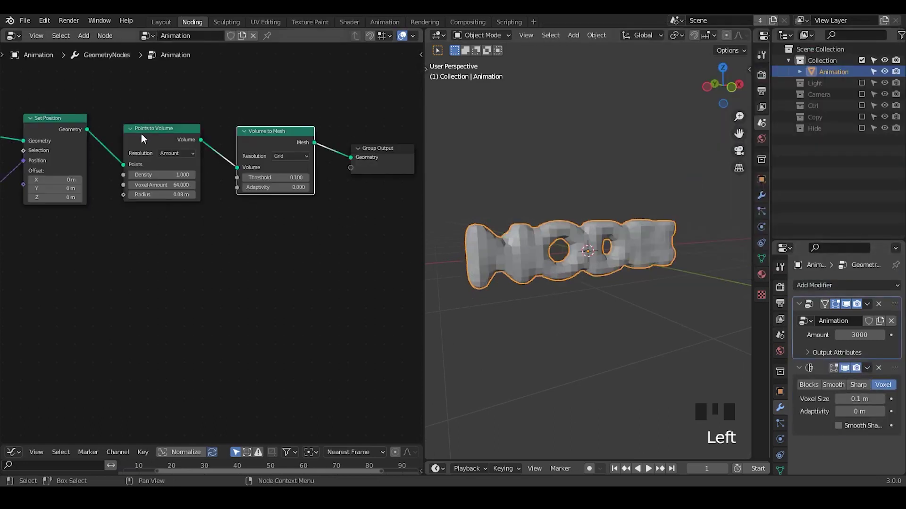
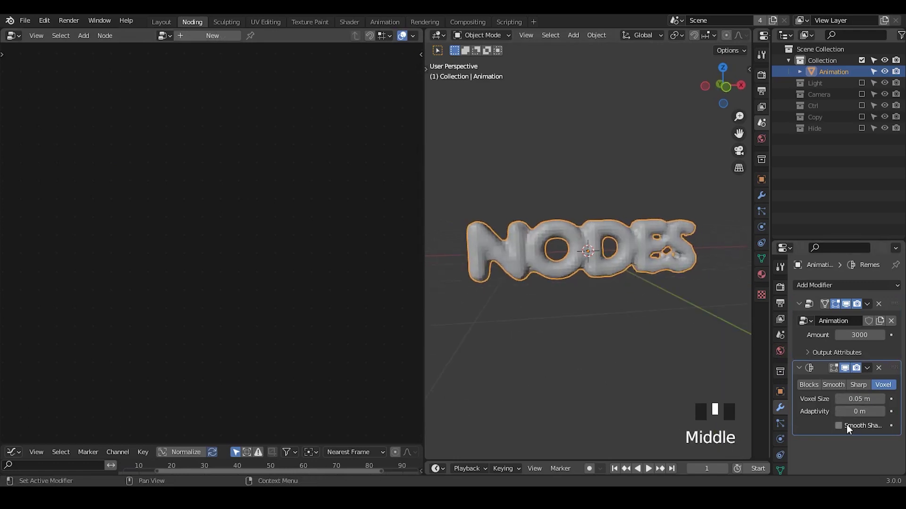
pyautogui.click(850, 431)
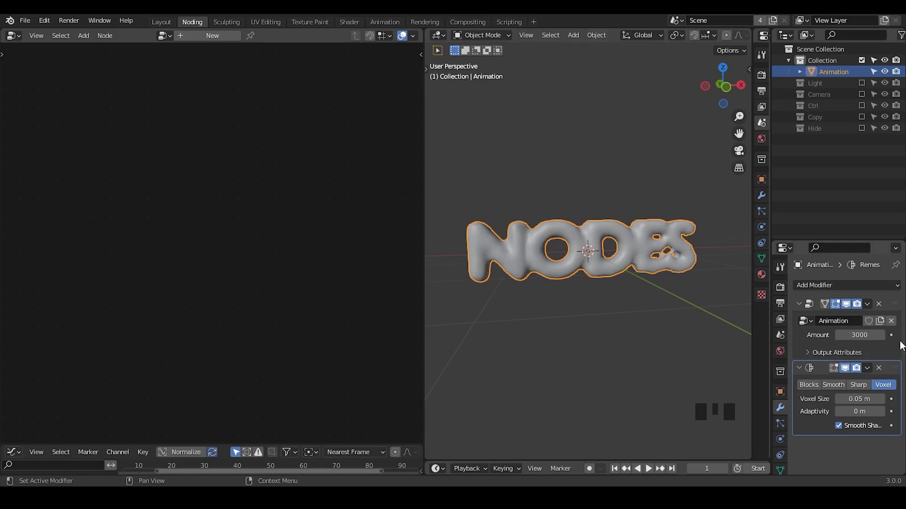
pyautogui.click(895, 309)
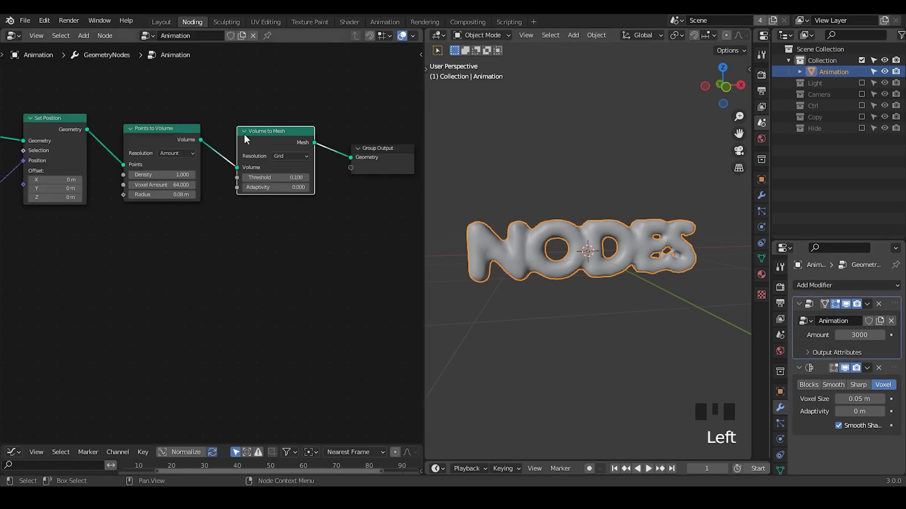
pyautogui.moveTo(274, 122); pyautogui.dragTo(621, 280)
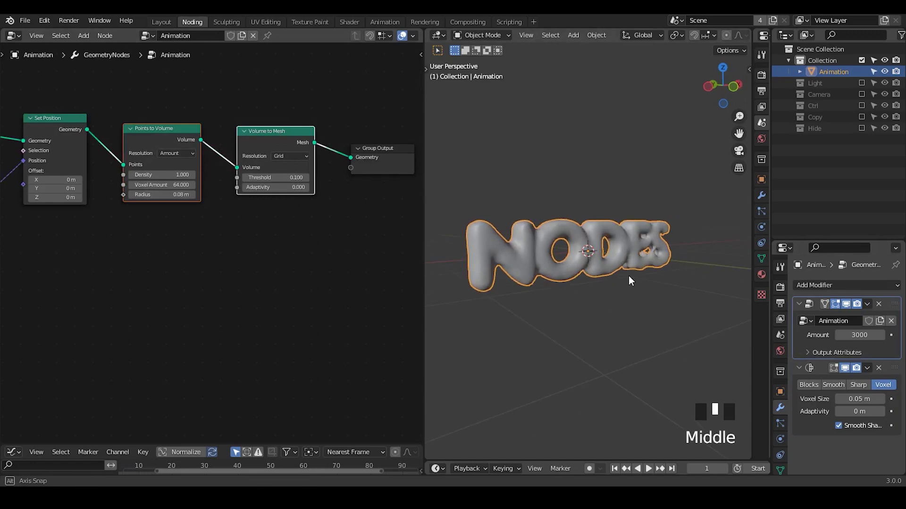
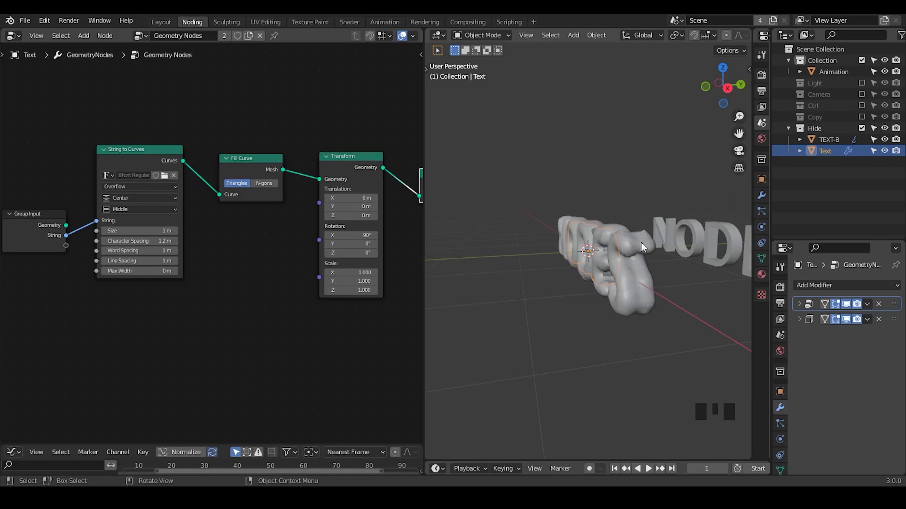
# Set the Text object's Fill Curve to N-gons, checking the letters in wireframe shading
pyautogui.moveTo(641, 291); pyautogui.dragTo(690, 226)
pyautogui.press('z')
pyautogui.moveTo(680, 264); pyautogui.dragTo(715, 224)
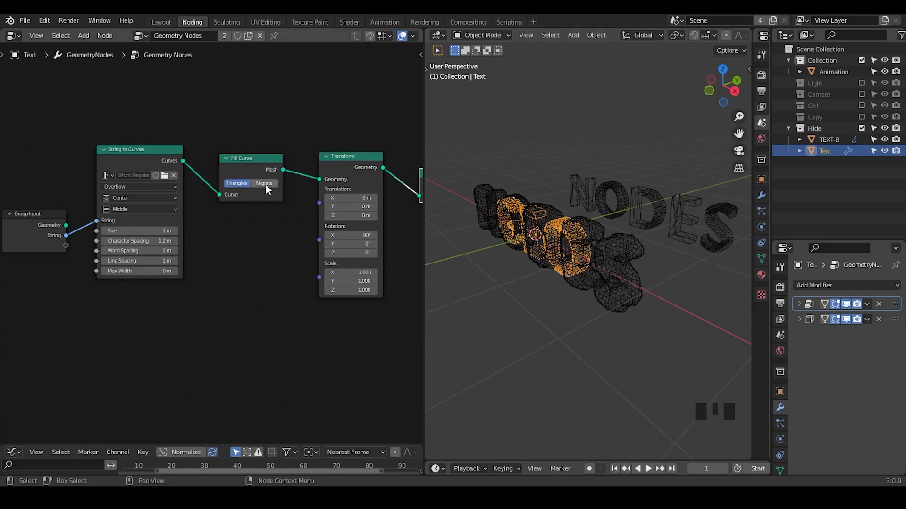
pyautogui.click(267, 189)
pyautogui.moveTo(614, 294); pyautogui.dragTo(632, 220)
pyautogui.press('z')
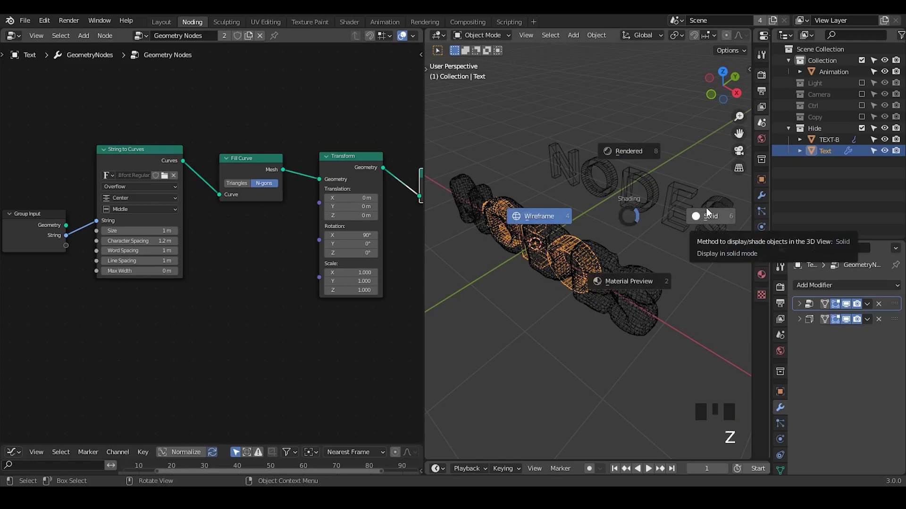
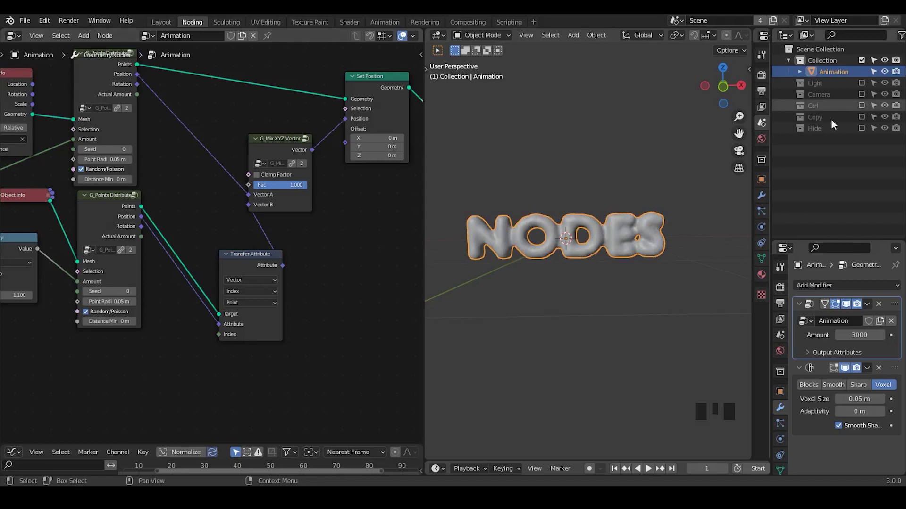
# Add G_Directional Falloff with the Controller empty as object, driving the Mix Fac, and test along X
pyautogui.click(269, 40)
pyautogui.press('ctrl+a')
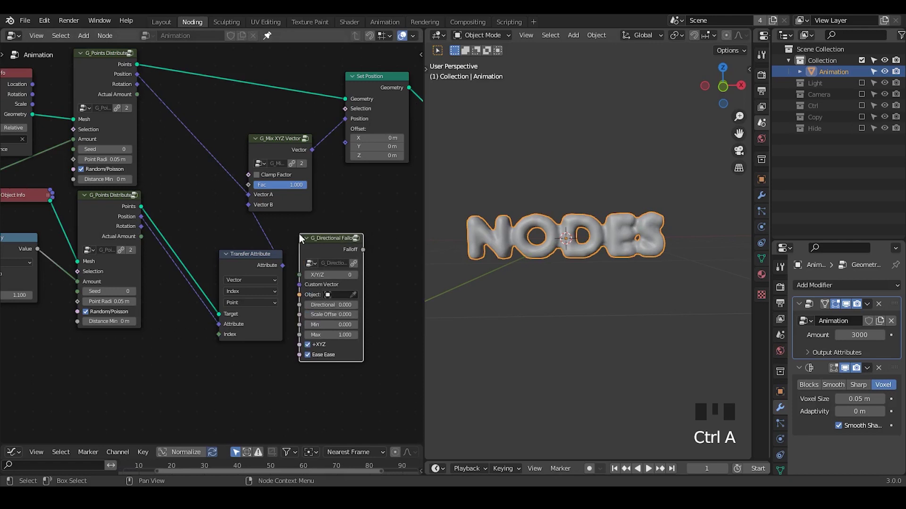
pyautogui.click(865, 112)
pyautogui.click(793, 112)
pyautogui.click(359, 297)
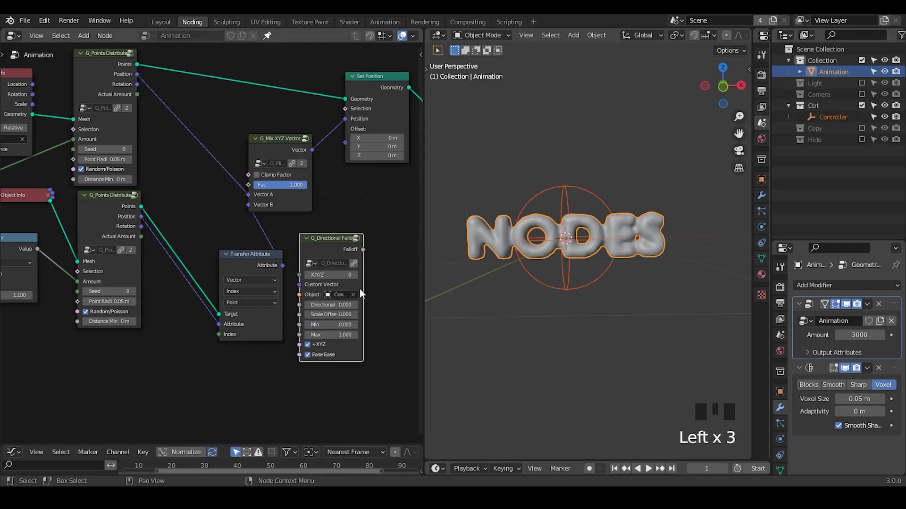
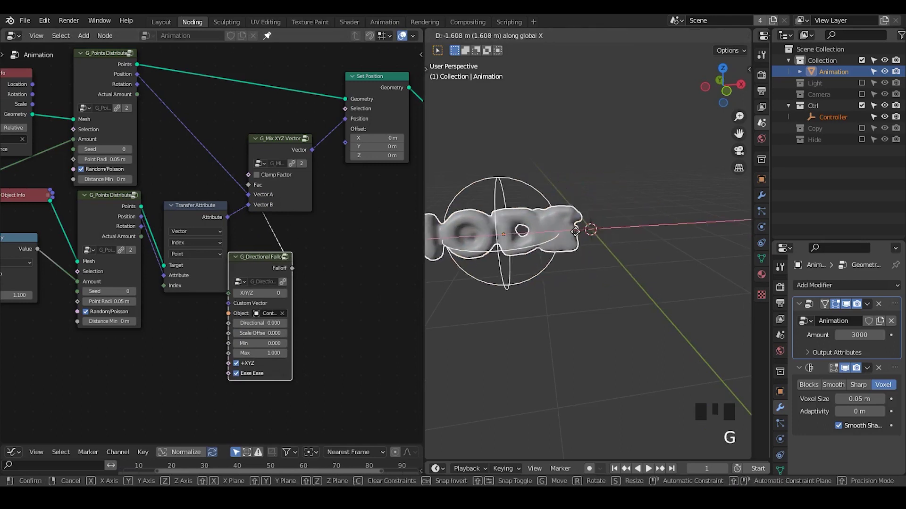
pyautogui.click(834, 124)
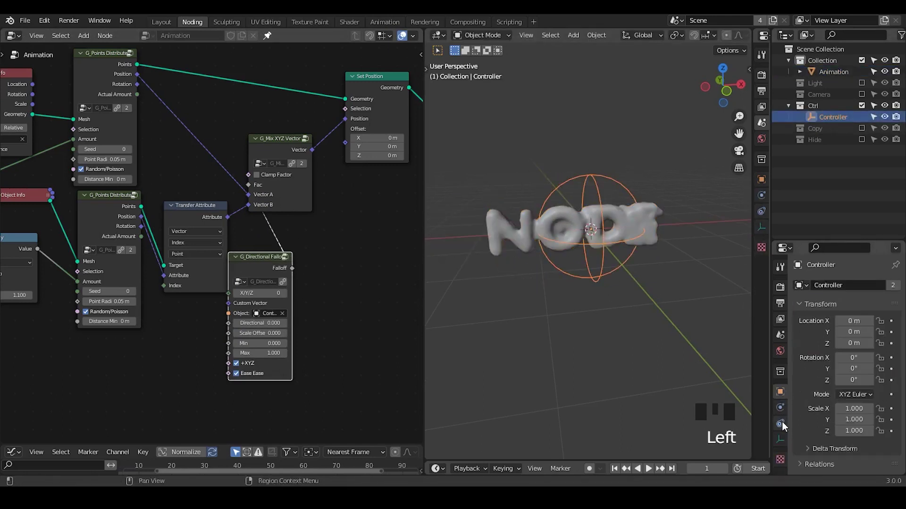
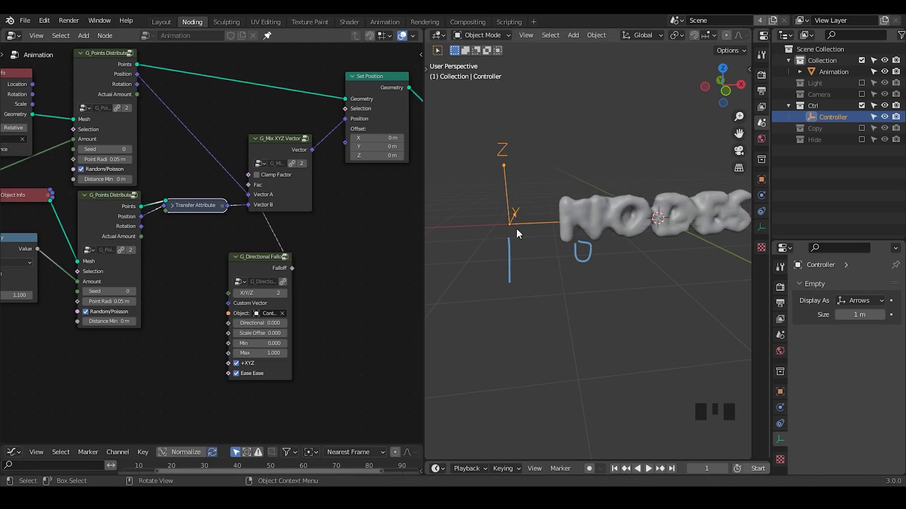
# Display the Controller empty as arrows, collapse Transfer Attribute, and move the Controller right past NODES
pyautogui.press('d')
pyautogui.rightClick(617, 202)
pyautogui.press('d')
pyautogui.press('d')
pyautogui.click(519, 240)
pyautogui.press('d')
pyautogui.press('d')
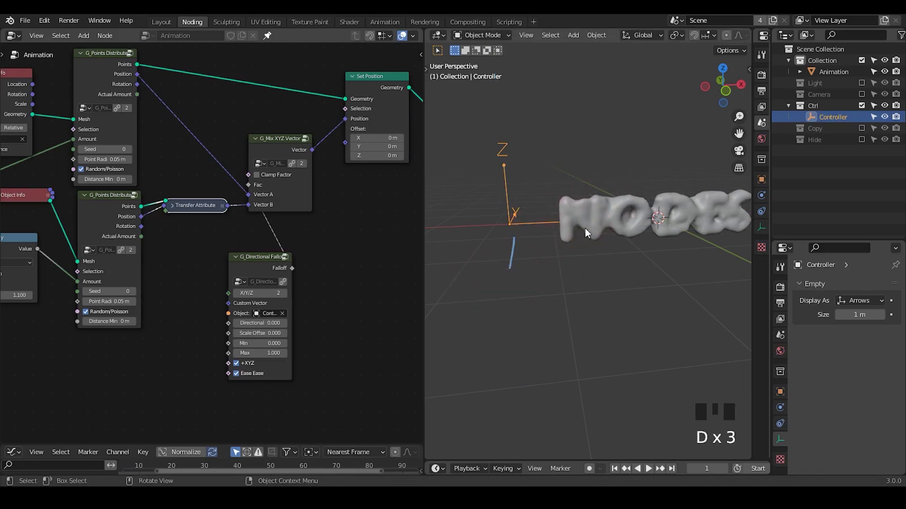
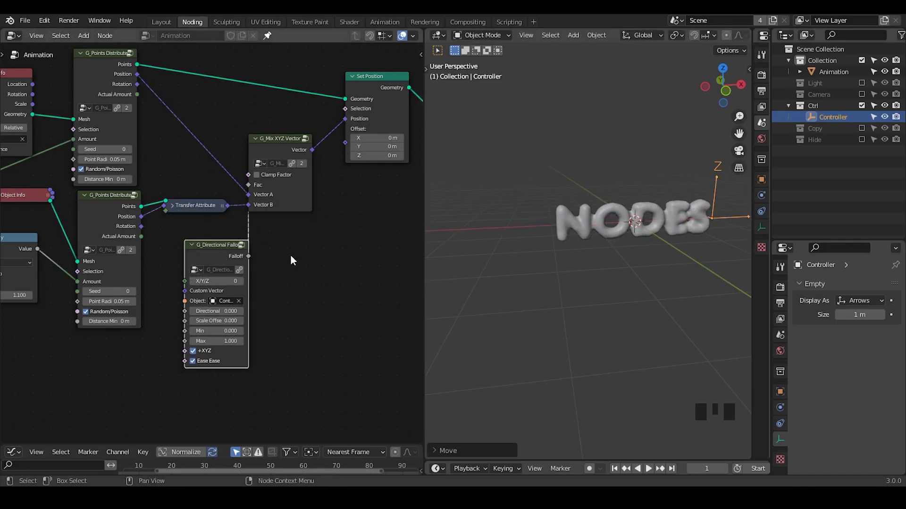
pyautogui.press('ctrl+shift+alt+q')
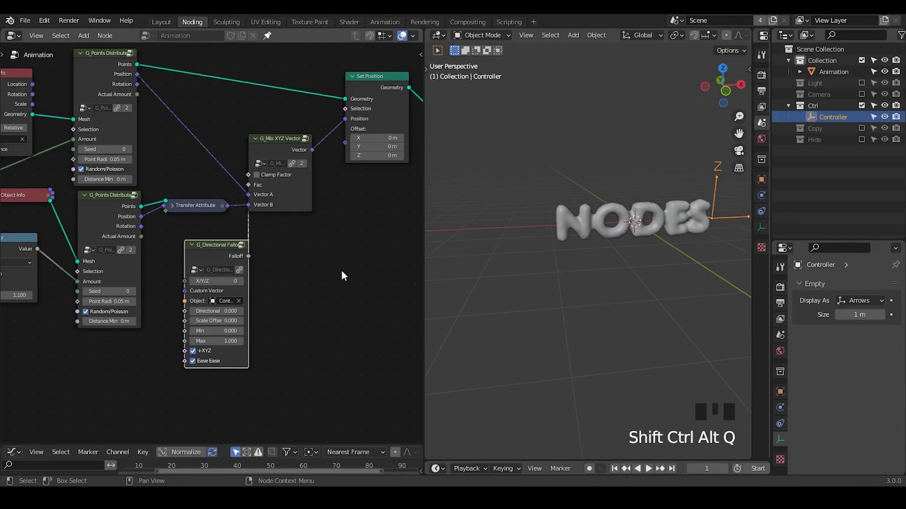
# Add G_Noise 3D scaled by a Vector Math Scale node into the Set Position Offset
pyautogui.moveTo(342, 276); pyautogui.dragTo(139, 128)
pyautogui.moveTo(140, 127); pyautogui.dragTo(172, 223)
pyautogui.press('g')
pyautogui.moveTo(279, 228); pyautogui.dragTo(266, 224)
pyautogui.click(211, 195)
pyautogui.middleClick(170, 316)
pyautogui.press('ctrl+a')
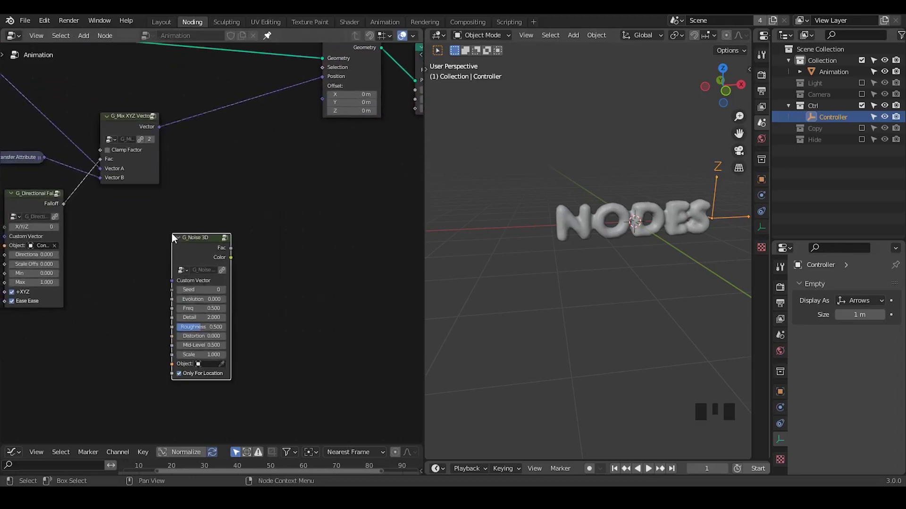
pyautogui.press('ctrl+a')
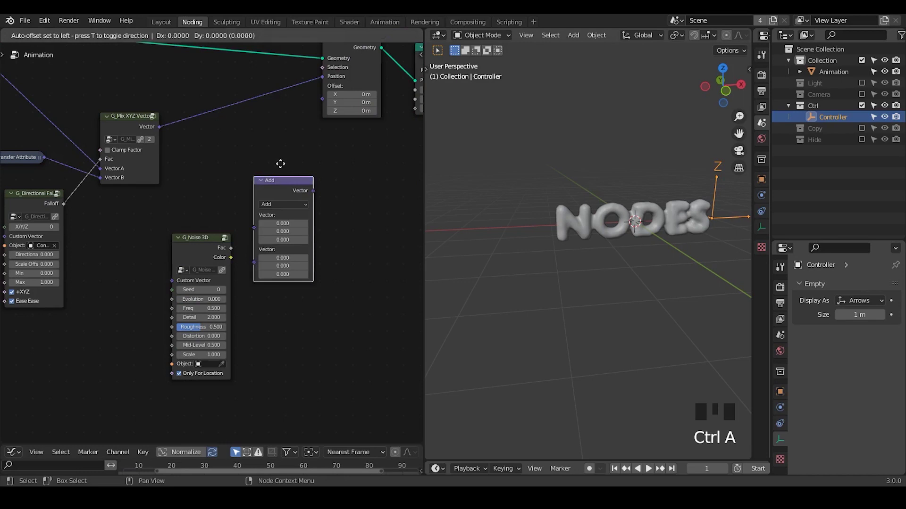
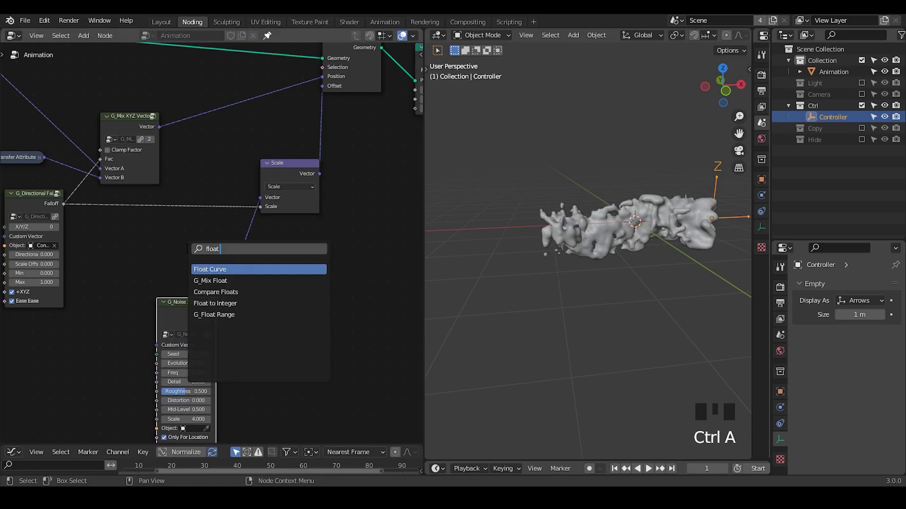
# Shape the Float Curve on the falloff into an arch so the letters read NODES again
pyautogui.moveTo(178, 274); pyautogui.dragTo(522, 257)
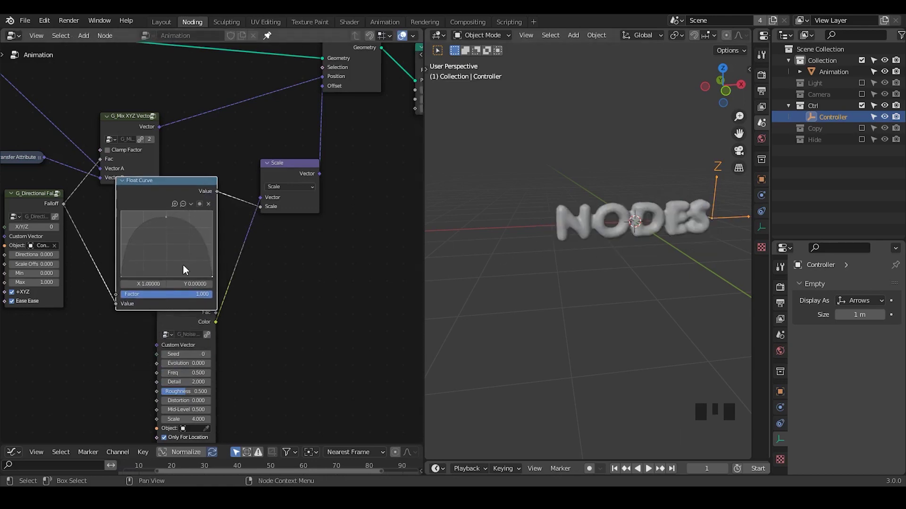
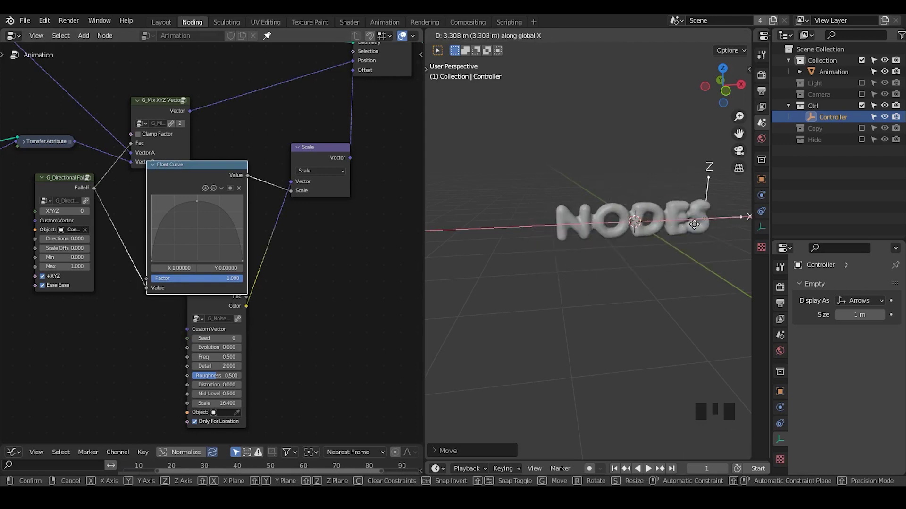
# Scale the Controller empty and move it along X to set the noise Freq transition
pyautogui.press('g')
pyautogui.press('s')
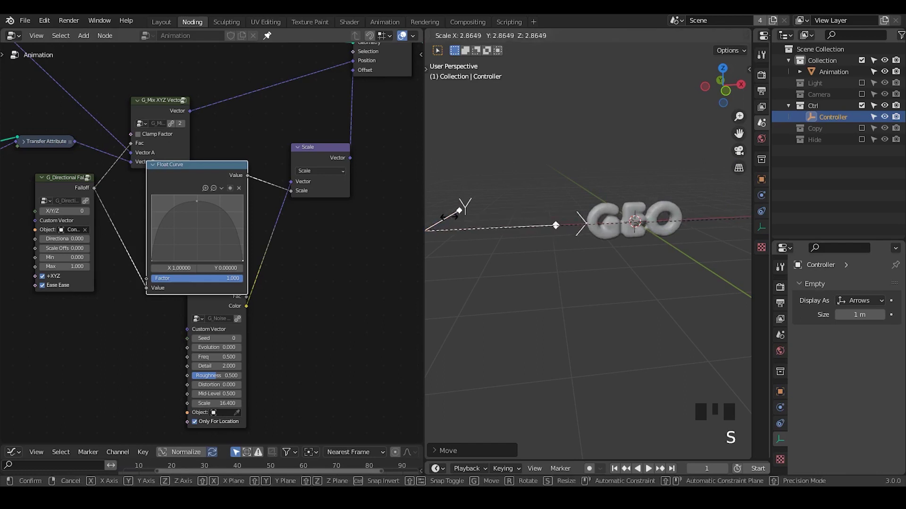
pyautogui.press('g')
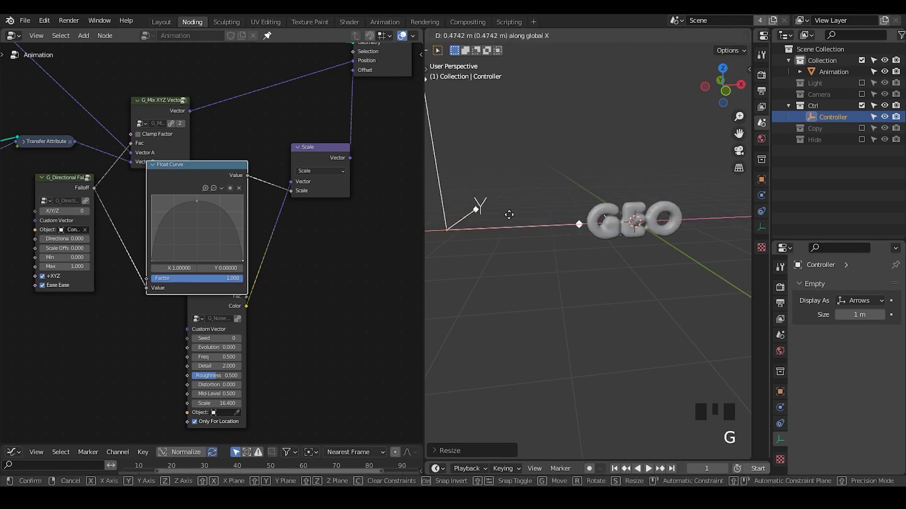
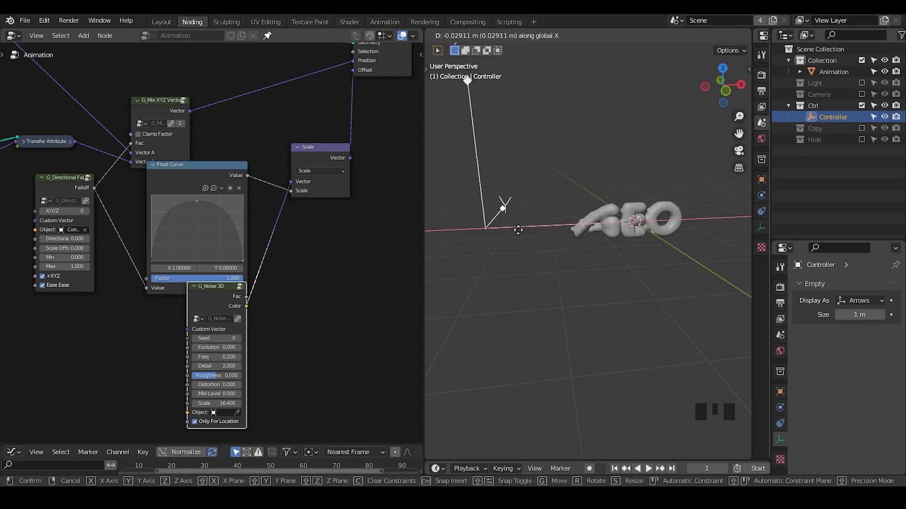
pyautogui.press('g')
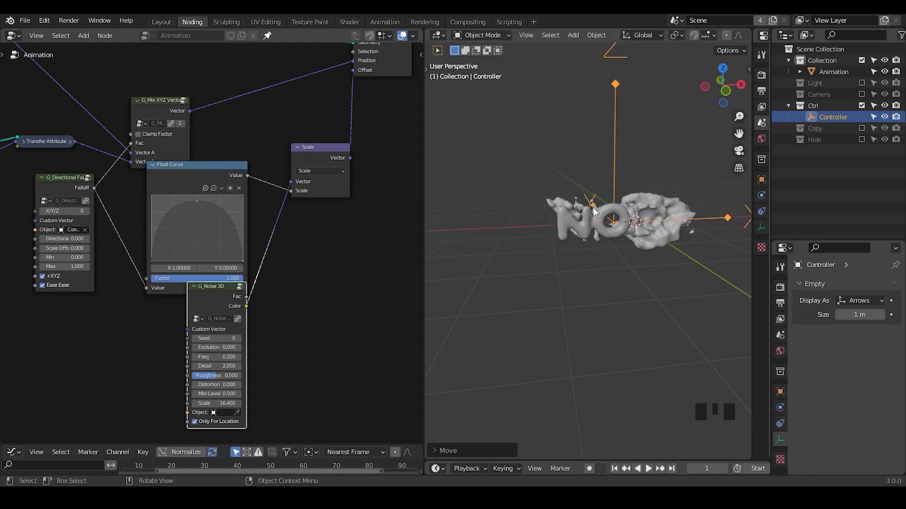
# Sweep the Controller across the text to preview the noisy blobby morph
pyautogui.moveTo(569, 243); pyautogui.dragTo(600, 213)
pyautogui.press('g')
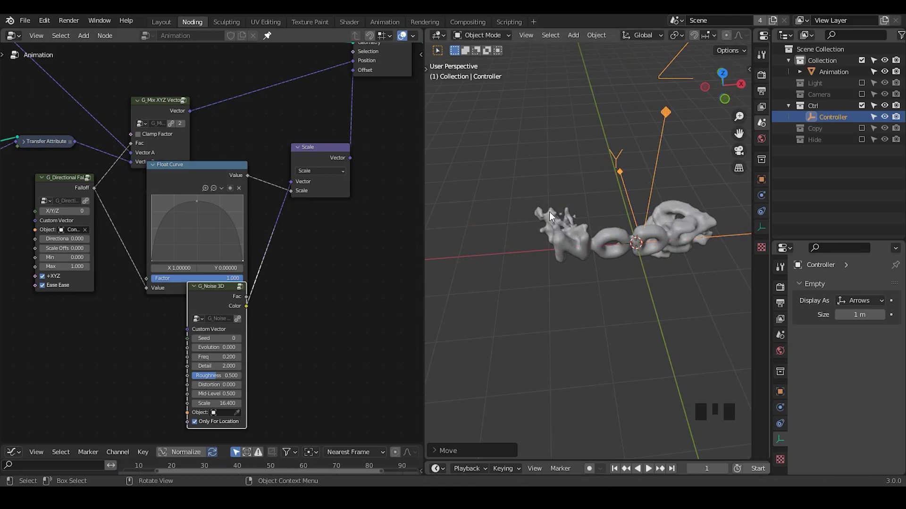
pyautogui.press('g')
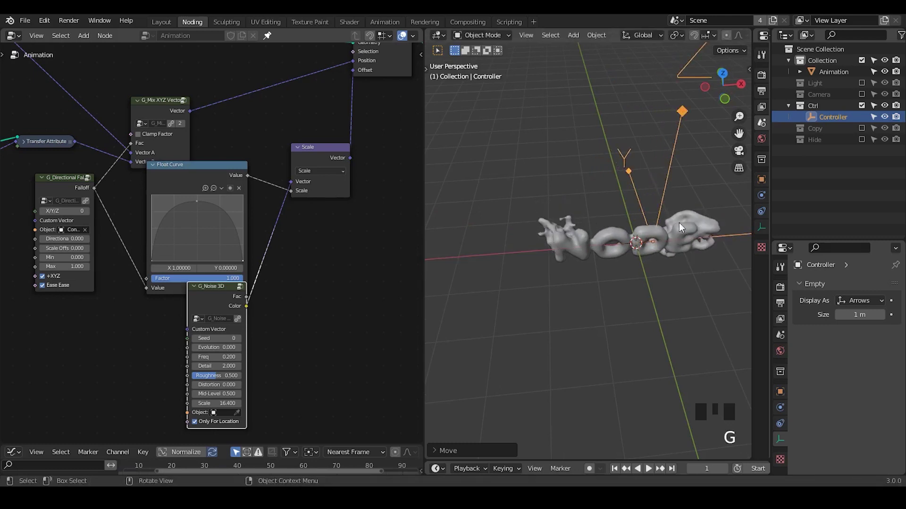
pyautogui.middleClick(687, 285)
pyautogui.press('g')
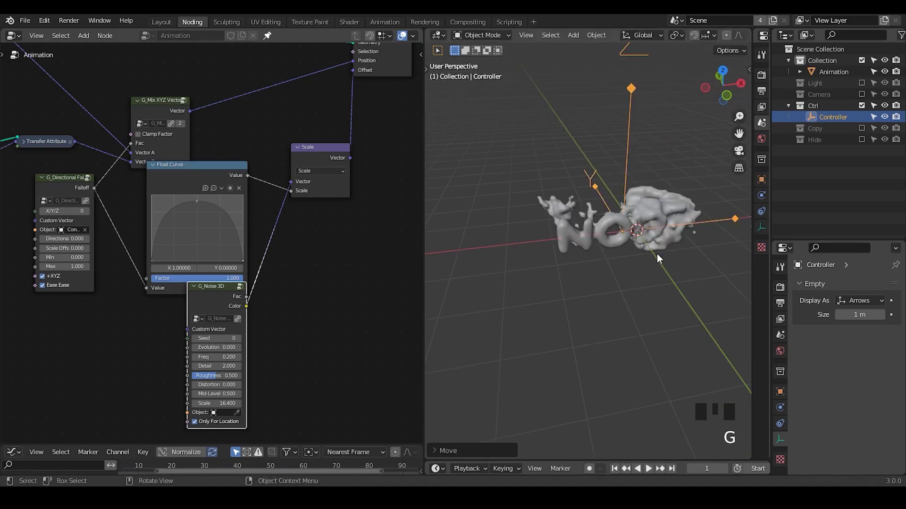
pyautogui.press('ctrl+shift+alt+q')
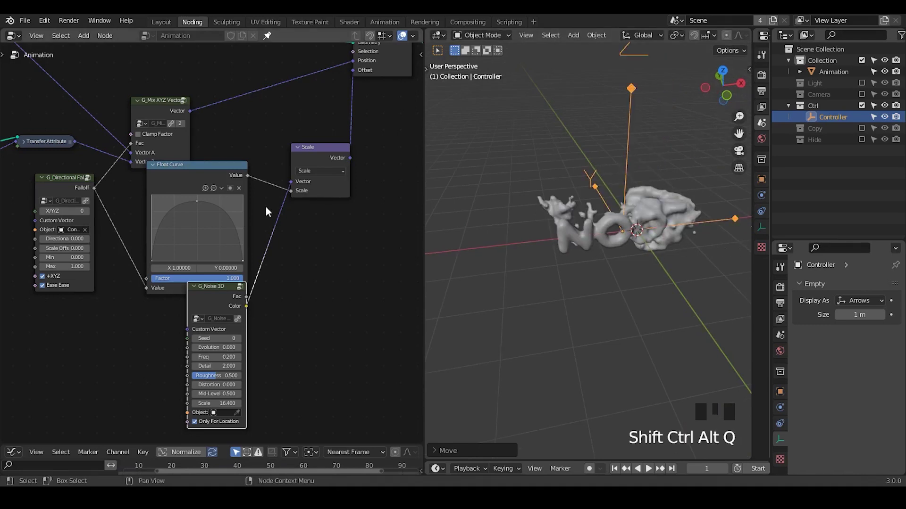
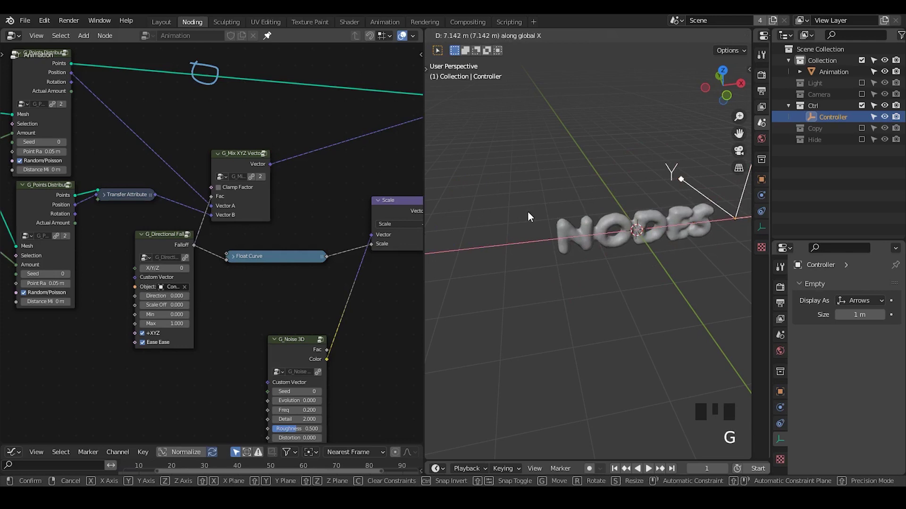
# Move the Controller empty sideways so the NODES lettering starts breaking into scattered blobs
pyautogui.moveTo(636, 311); pyautogui.dragTo(675, 226)
pyautogui.press('g')
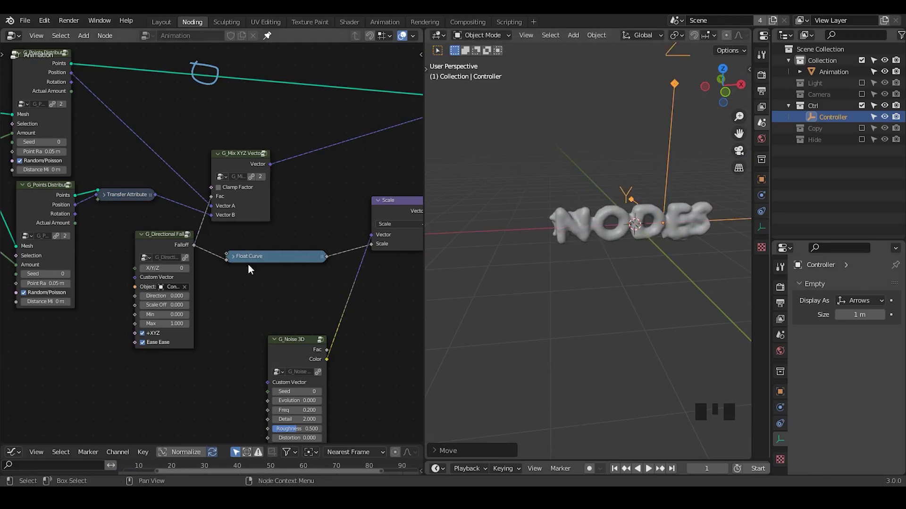
pyautogui.click(141, 282)
pyautogui.moveTo(98, 276); pyautogui.dragTo(290, 75)
pyautogui.click(290, 75)
pyautogui.press('g')
# Slide the Controller along X so the scattered blobs begin reforming toward GEO
pyautogui.click(219, 197)
pyautogui.click(183, 229)
pyautogui.click(180, 230)
pyautogui.moveTo(277, 324); pyautogui.dragTo(129, 174)
pyautogui.moveTo(128, 175); pyautogui.dragTo(729, 203)
pyautogui.press('g')
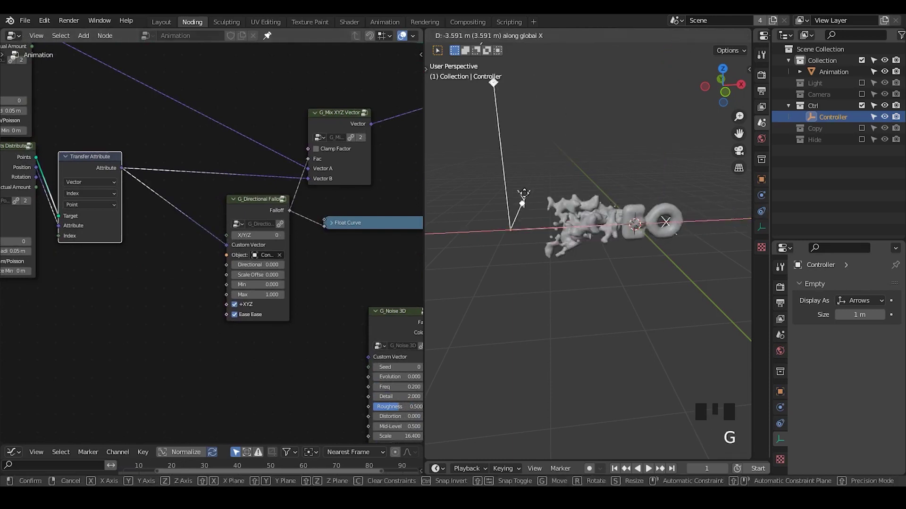
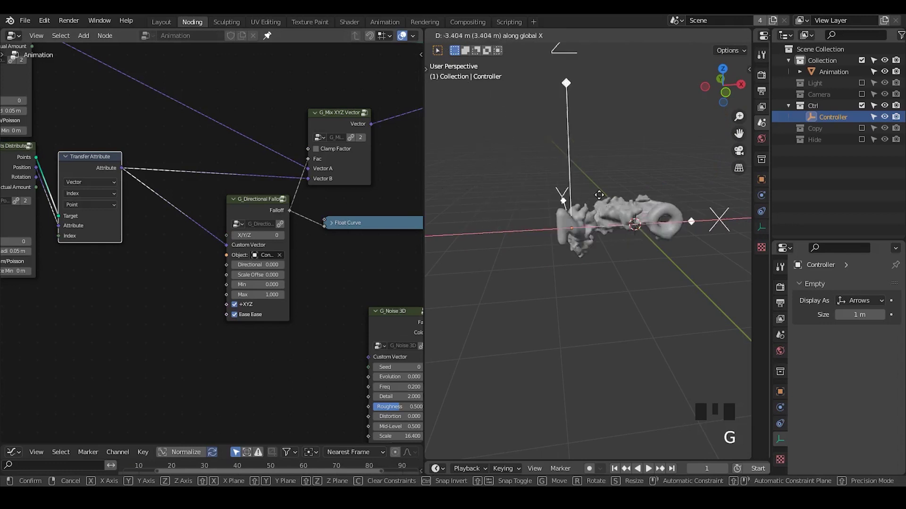
# Move the Controller again to preview the falloff, leaving the text half-morphed and blobby
pyautogui.moveTo(281, 208); pyautogui.dragTo(327, 113)
# Duplicate the Directional Falloff and add Combine XYZ and Vector Math Add nodes to the tree
pyautogui.press('d')
pyautogui.rightClick(328, 109)
pyautogui.press('d')
pyautogui.click(242, 297)
pyautogui.press('shift+d')
pyautogui.press('ctrl+a')
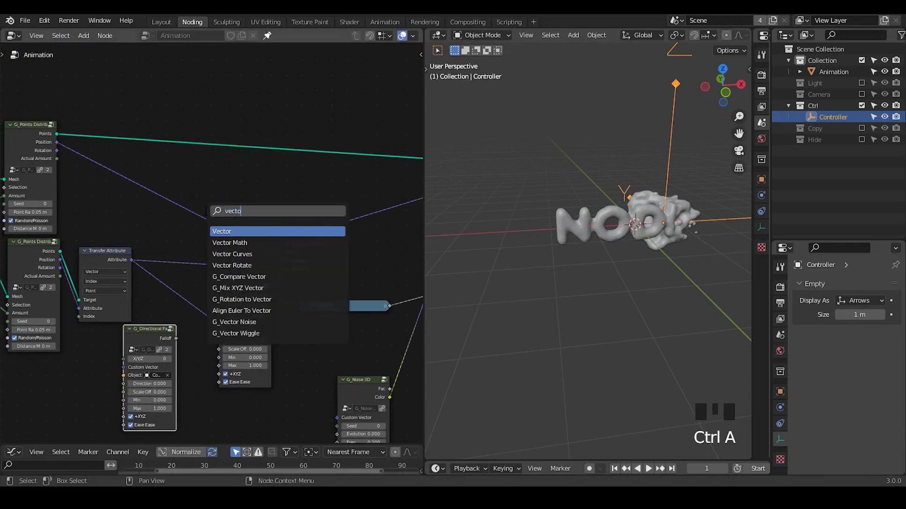
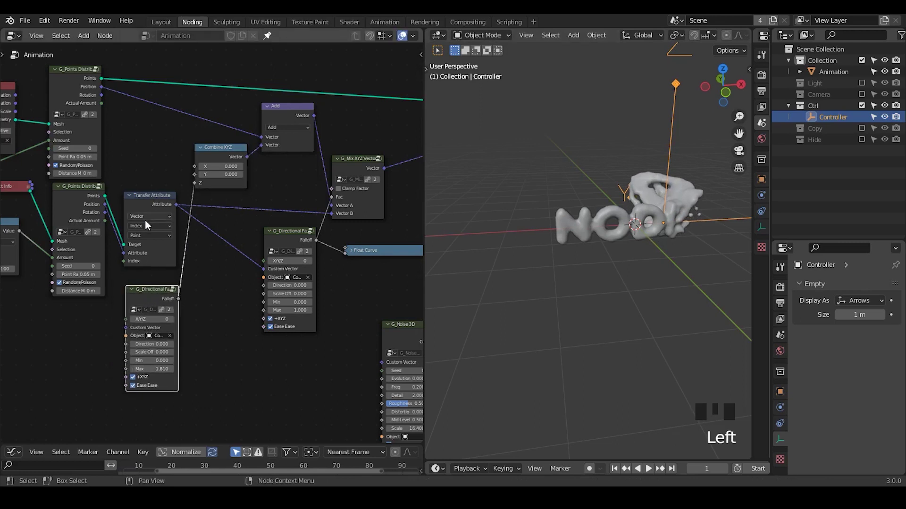
# Give the second falloff direction 1 and max 2, then move the Controller until the lettering reads GEO
pyautogui.press('d')
pyautogui.moveTo(122, 330); pyautogui.dragTo(131, 331)
pyautogui.press('d')
pyautogui.press('d')
pyautogui.press('d')
pyautogui.rightClick(75, 337)
pyautogui.press('d')
pyautogui.press('d')
pyautogui.press('g')
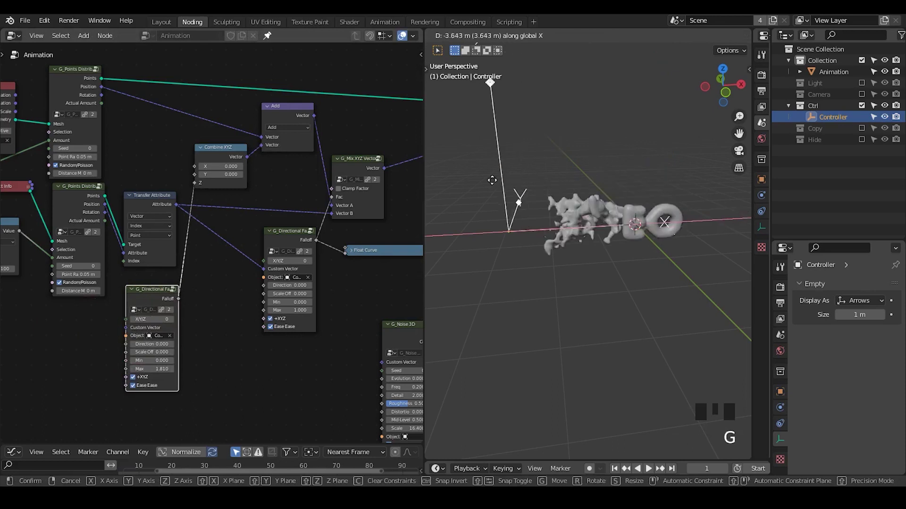
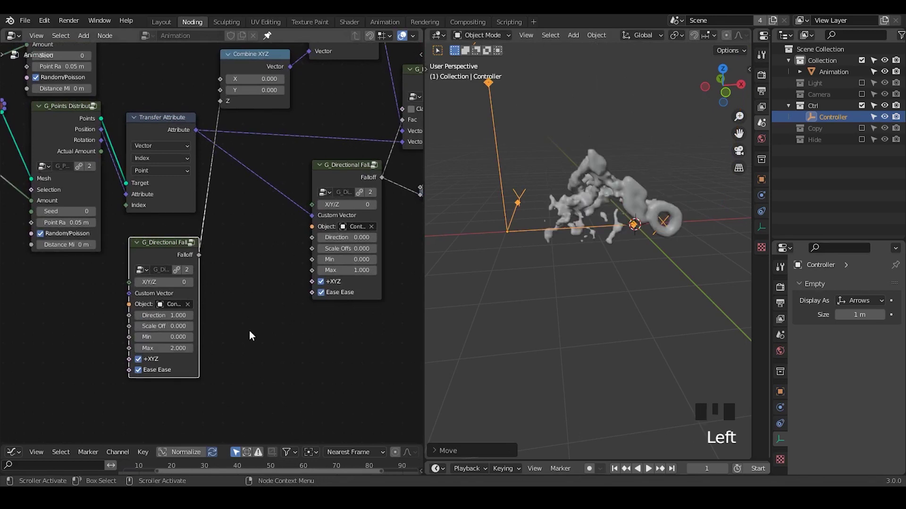
pyautogui.press('g')
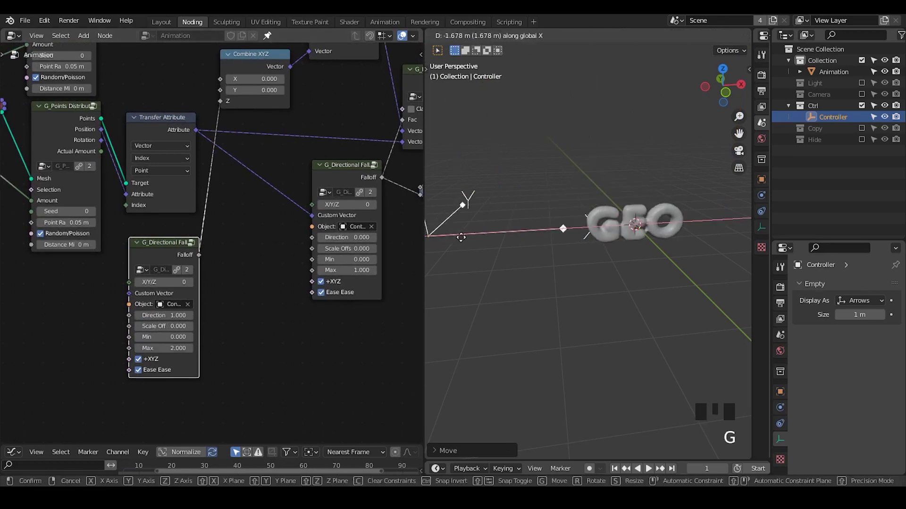
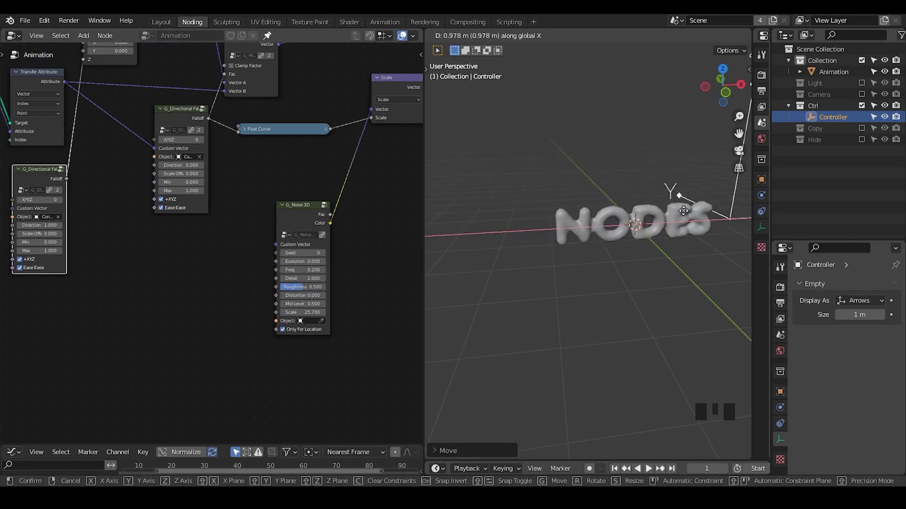
# Collapse the first falloff and Add nodes and duplicate the Combine XYZ and Add pair
pyautogui.moveTo(268, 143); pyautogui.dragTo(250, 211)
pyautogui.click(251, 210)
pyautogui.moveTo(263, 215); pyautogui.dragTo(267, 84)
pyautogui.press('shift+d')
pyautogui.click(232, 154)
pyautogui.moveTo(242, 155); pyautogui.dragTo(237, 253)
pyautogui.rightClick(236, 252)
pyautogui.click(213, 241)
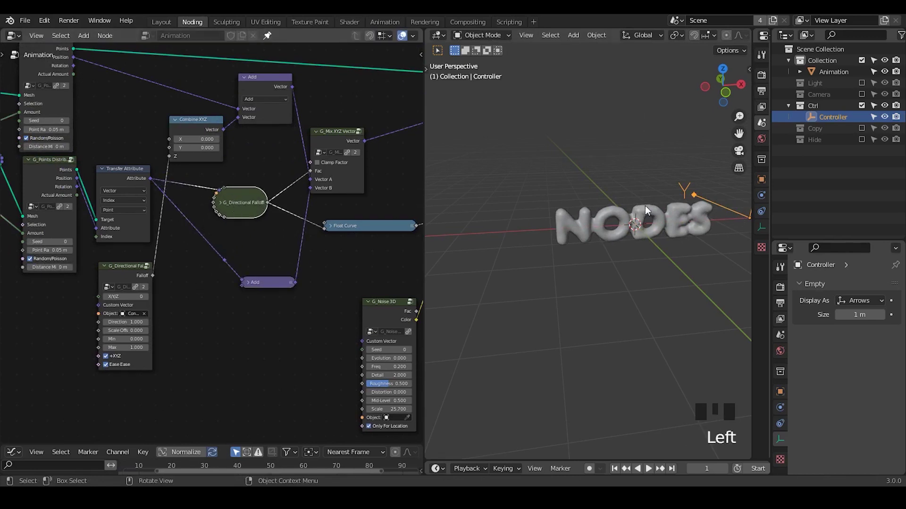
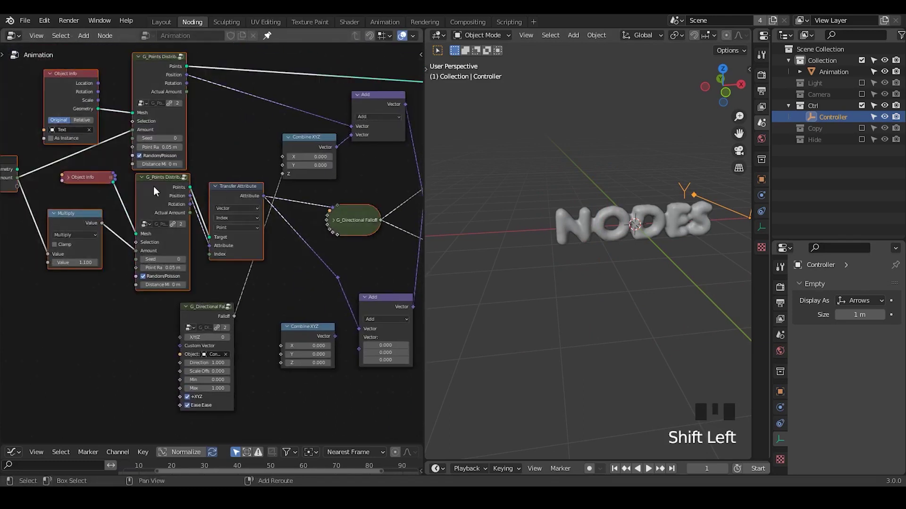
# Position the duplicated nodes and start linking the falloff output into them
pyautogui.press('g')
pyautogui.moveTo(257, 291); pyautogui.dragTo(86, 148)
pyautogui.click(86, 147)
pyautogui.click(92, 156)
pyautogui.click(77, 186)
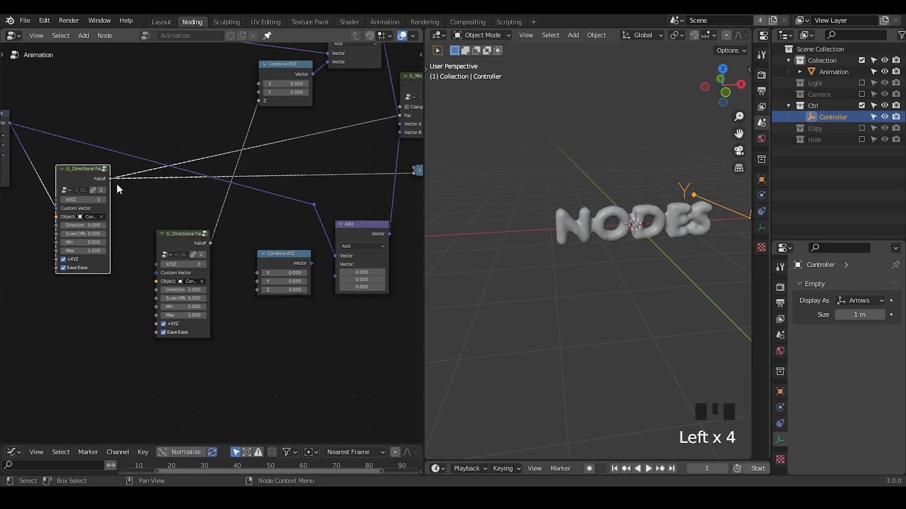
# Link the falloff into Combine XYZ Z and insert a Map Range node between them
pyautogui.moveTo(116, 187); pyautogui.dragTo(260, 295)
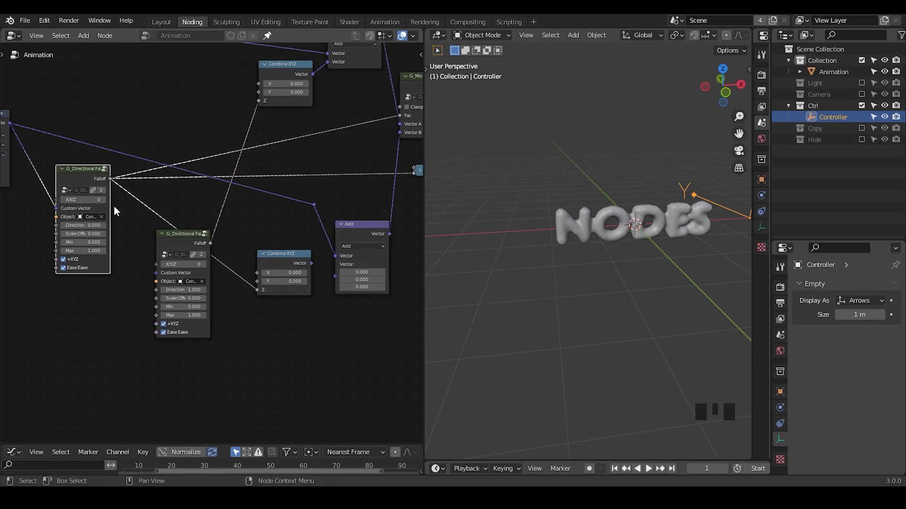
pyautogui.click(163, 237)
pyautogui.moveTo(173, 238); pyautogui.dragTo(73, 182)
pyautogui.press('ctrl+a')
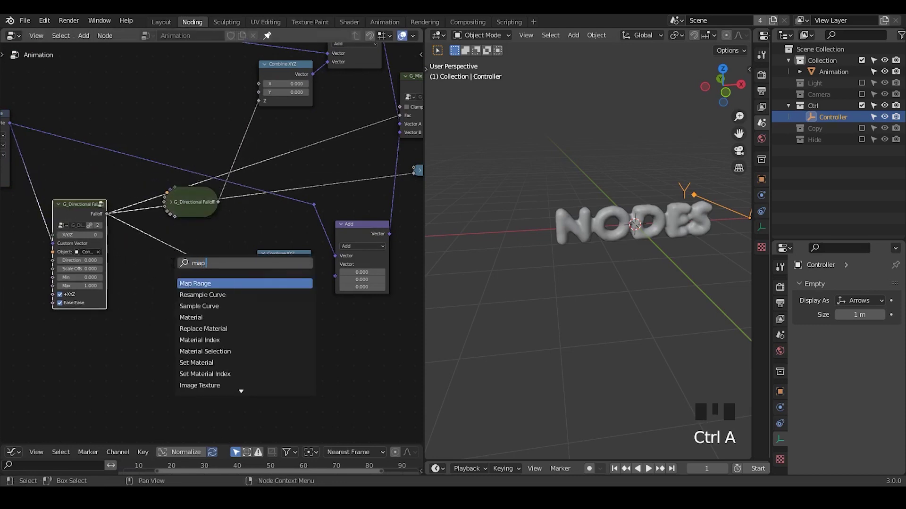
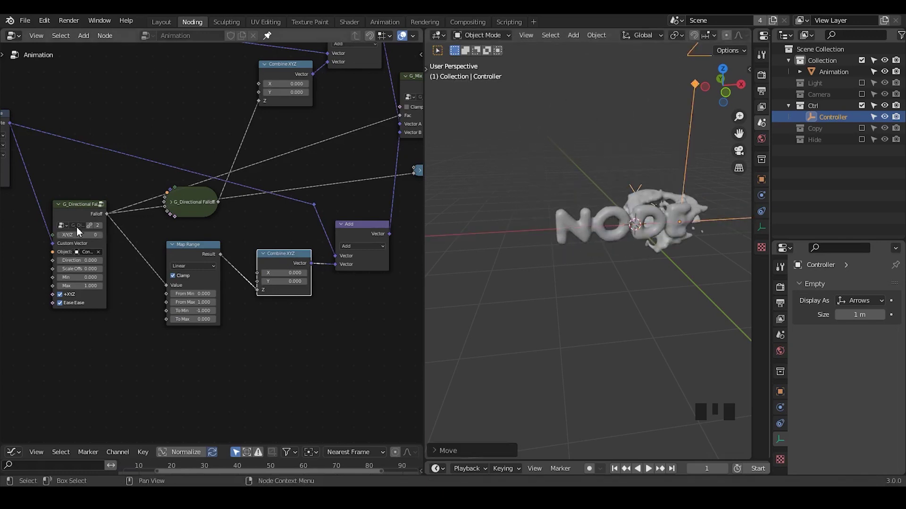
# Duplicate the Directional Falloff with Direction -2.030 and move the Controller so the text reads NODES
pyautogui.click(79, 218)
pyautogui.press('shift+d')
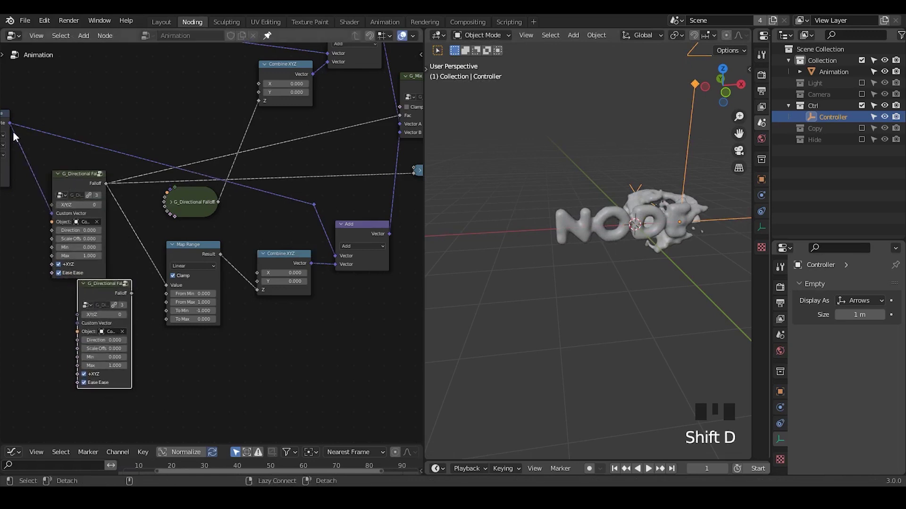
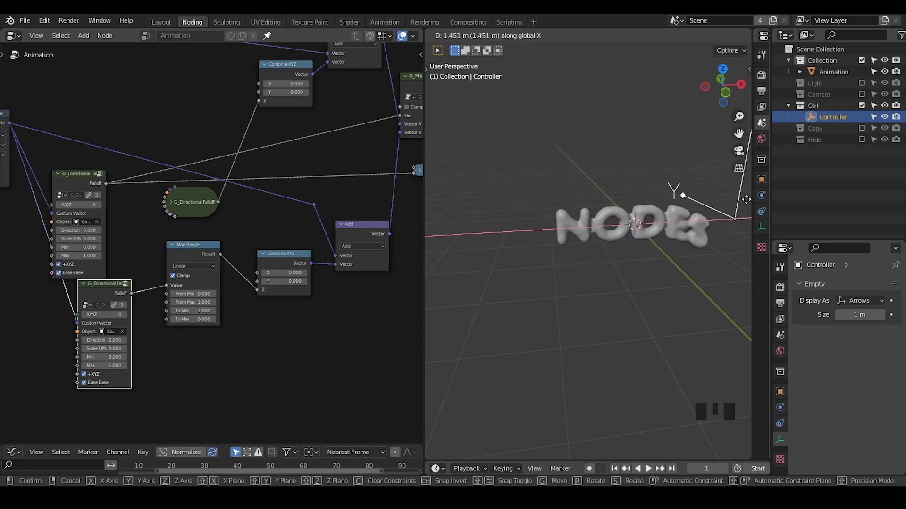
pyautogui.moveTo(701, 300); pyautogui.dragTo(121, 238)
pyautogui.click(121, 238)
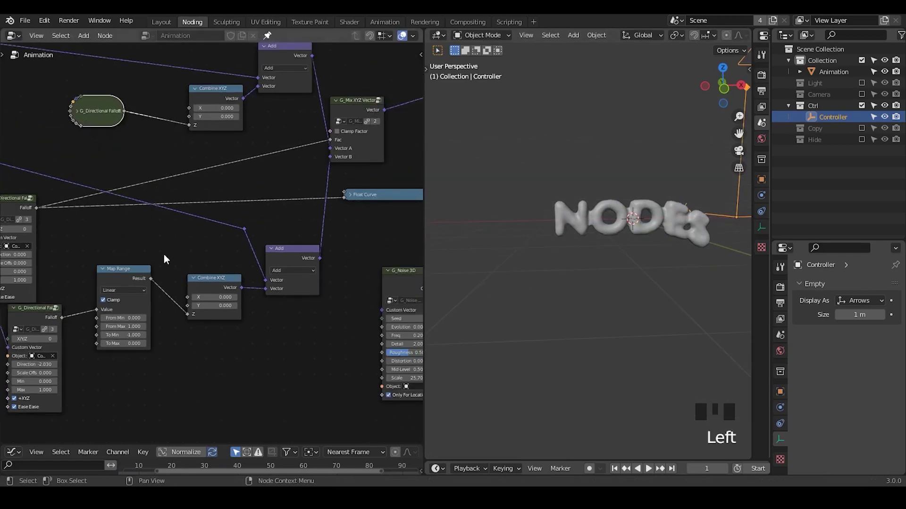
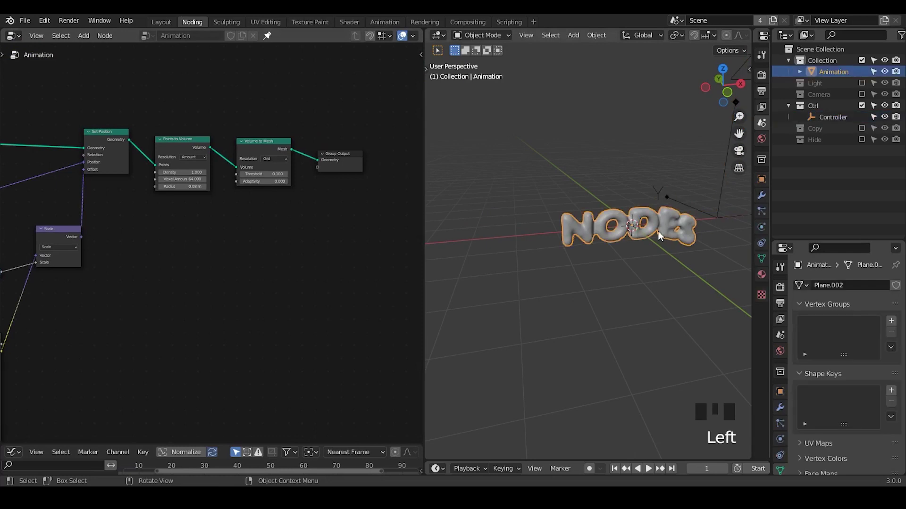
# Switch the viewport to Material Preview and drop a Set Material node before Group Output
pyautogui.press('z')
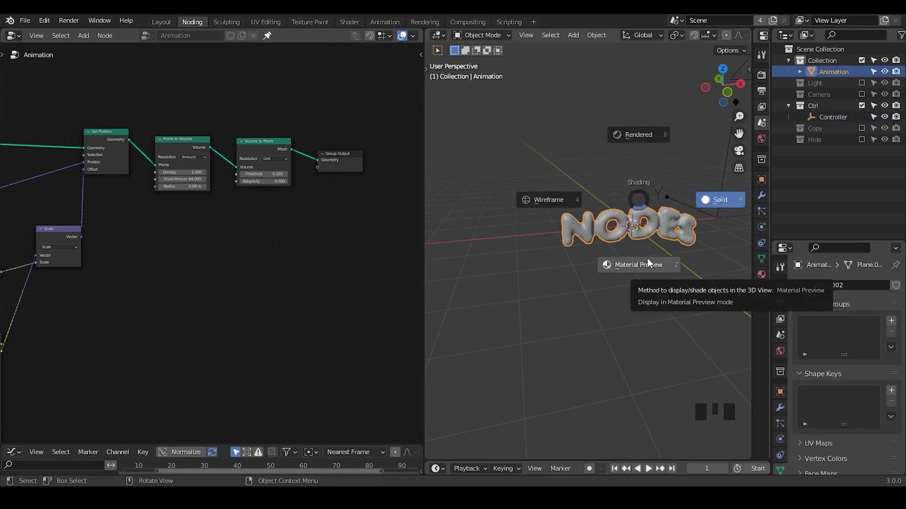
pyautogui.moveTo(346, 253); pyautogui.dragTo(301, 192)
pyautogui.click(302, 192)
pyautogui.press('ctrl+a')
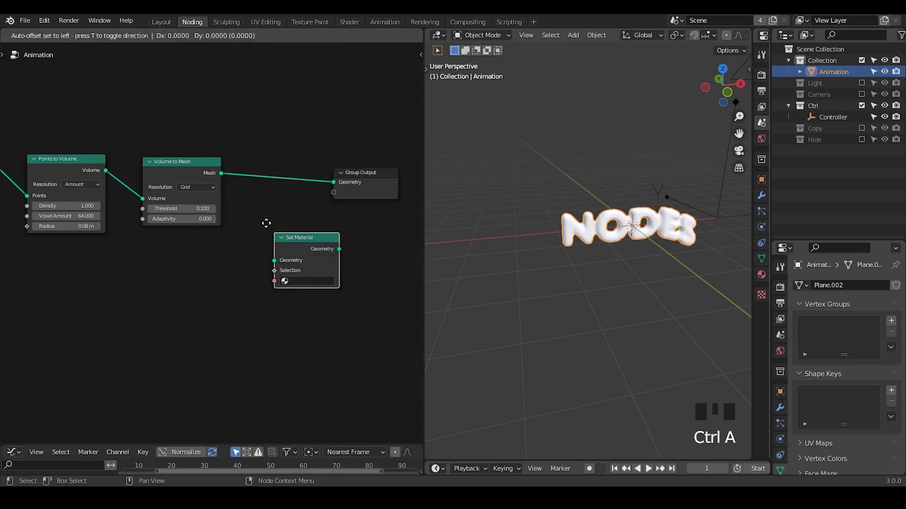
pyautogui.moveTo(781, 451); pyautogui.dragTo(783, 442)
pyautogui.moveTo(783, 442); pyautogui.dragTo(868, 328)
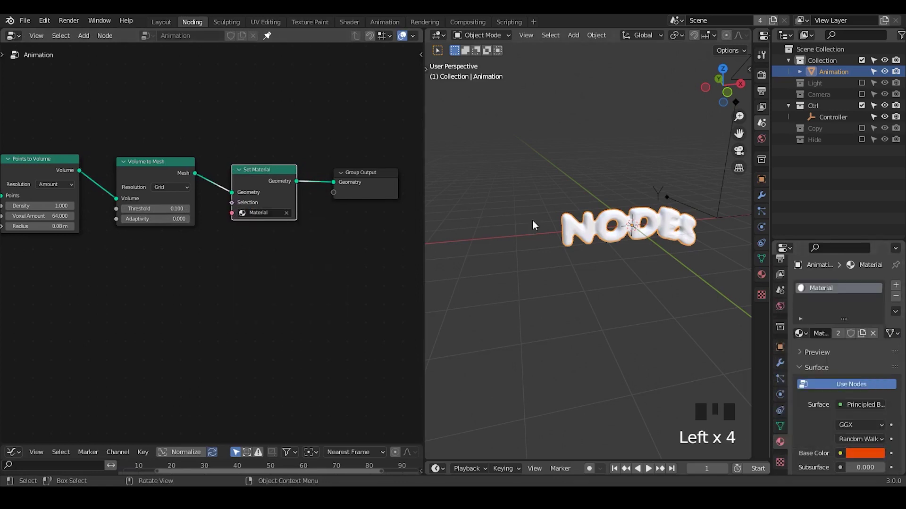
# Create a new material on the Set Material node so the meshed geometry carries it
pyautogui.click(784, 371)
pyautogui.click(853, 371)
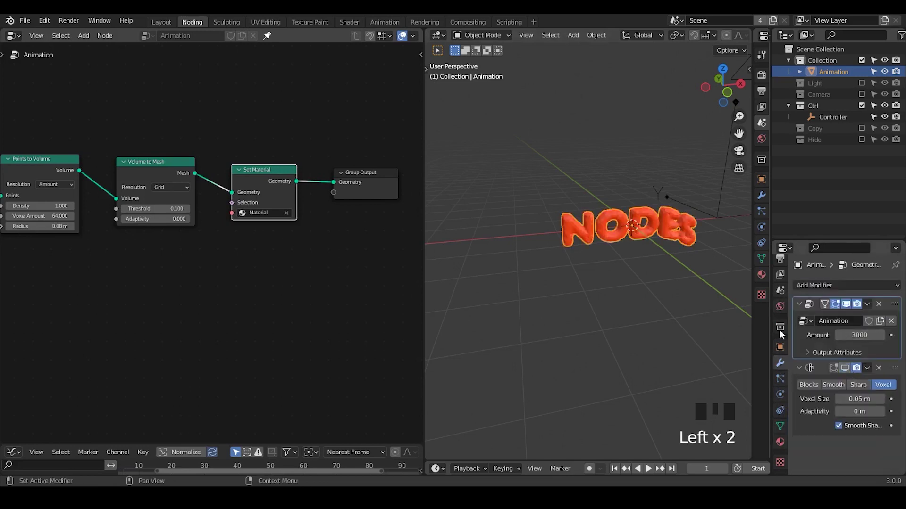
pyautogui.click(851, 374)
pyautogui.moveTo(802, 369); pyautogui.dragTo(231, 209)
pyautogui.moveTo(237, 207); pyautogui.dragTo(268, 170)
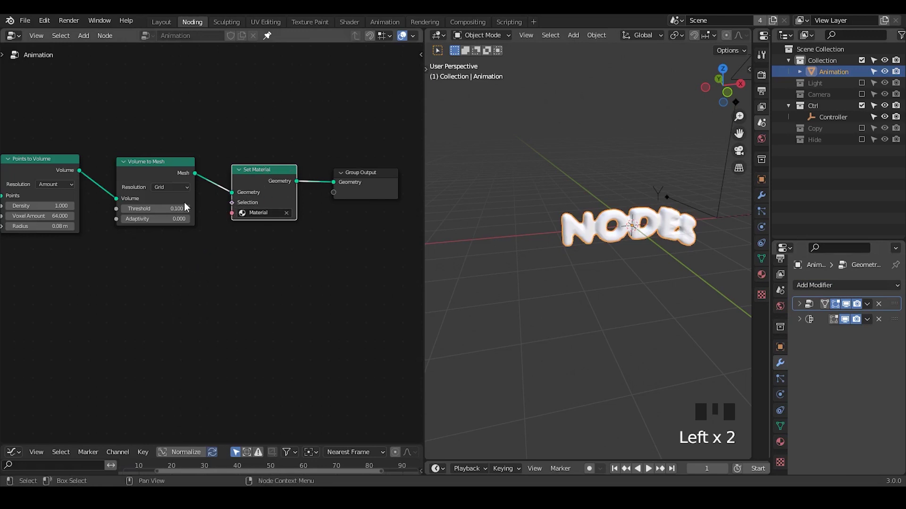
# Add a new Geometry Nodes modifier whose tree routes Group Input through the pasted Set Material to Group Output, turning NODES orange
pyautogui.moveTo(879, 288); pyautogui.dragTo(714, 171)
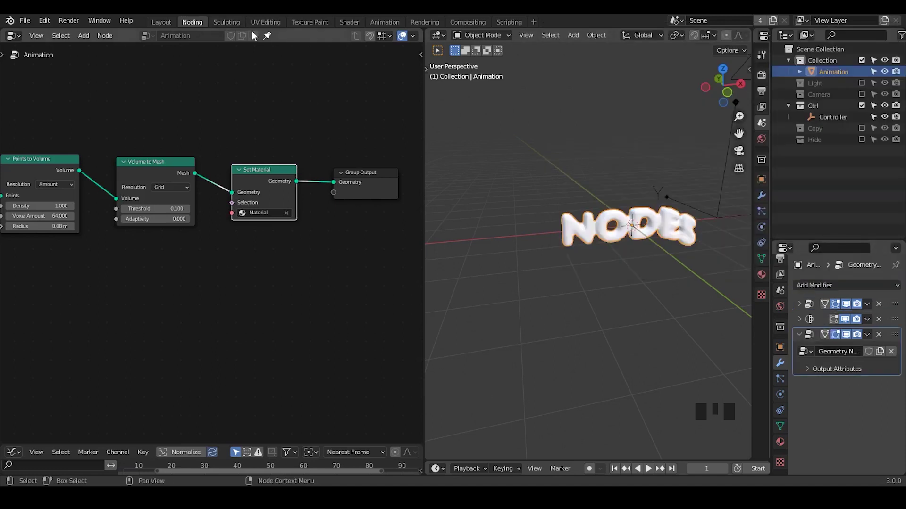
pyautogui.click(270, 41)
pyautogui.press('q')
pyautogui.middleClick(225, 309)
pyautogui.press('ctrl+a')
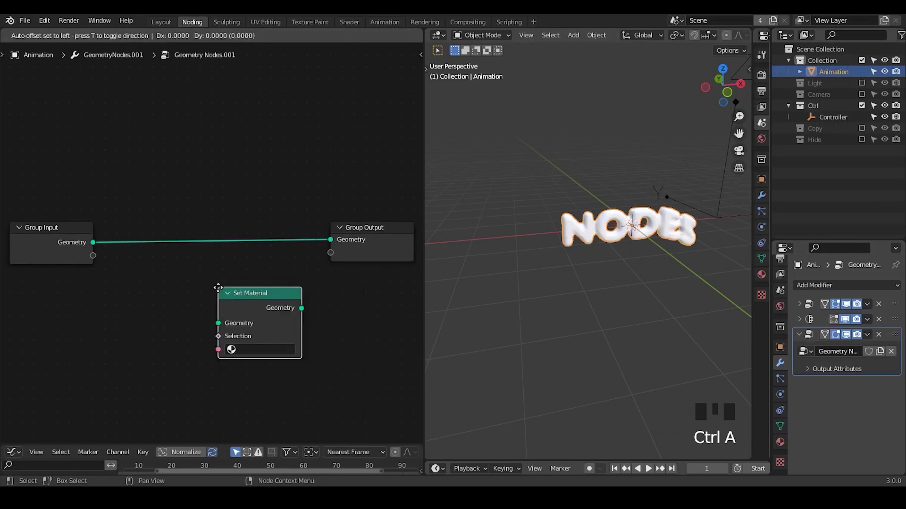
pyautogui.moveTo(195, 278); pyautogui.dragTo(582, 294)
pyautogui.moveTo(583, 294); pyautogui.dragTo(611, 172)
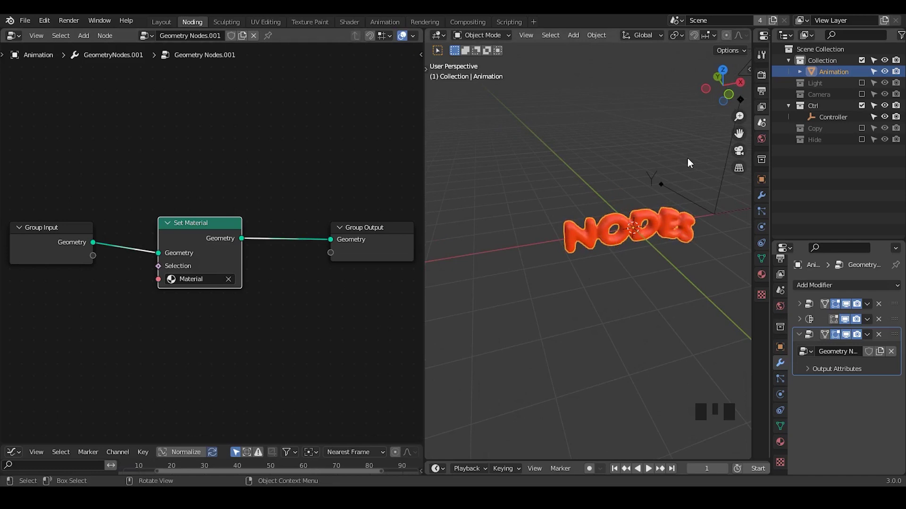
# Back in the Animation tree, remove Set Material so Volume to Mesh feeds Group Output directly
pyautogui.click(899, 320)
pyautogui.click(899, 302)
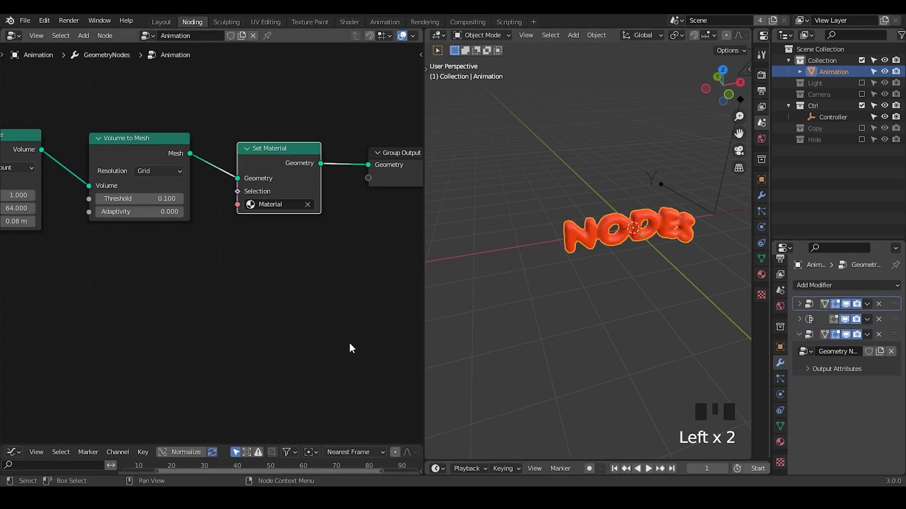
pyautogui.click(278, 151)
pyautogui.press('ctrl+x')
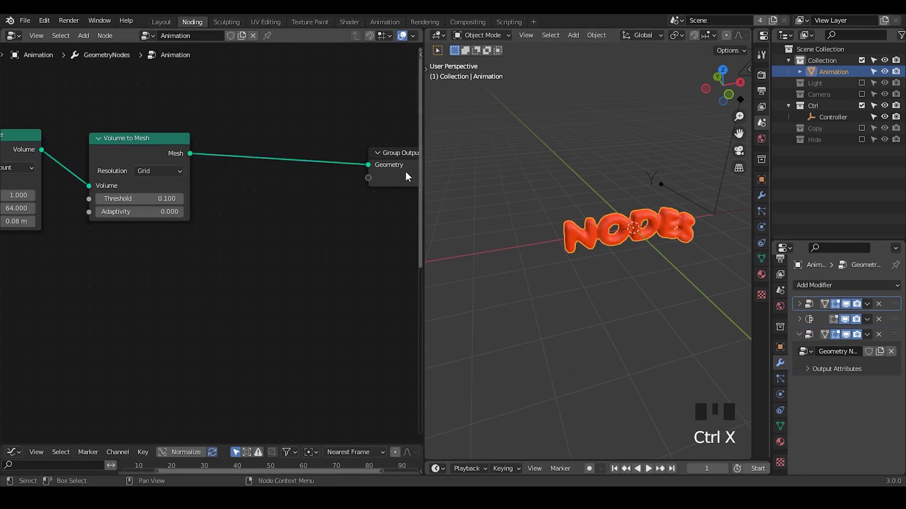
pyautogui.click(410, 176)
pyautogui.click(330, 213)
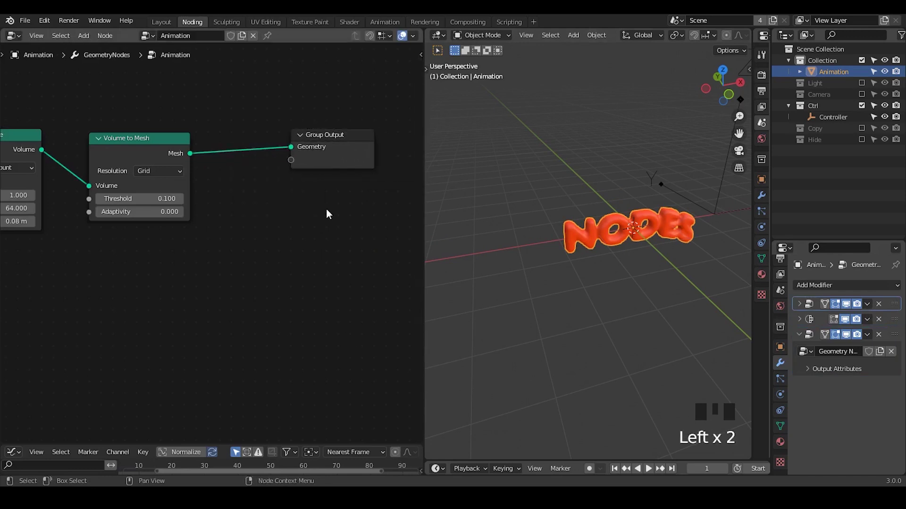